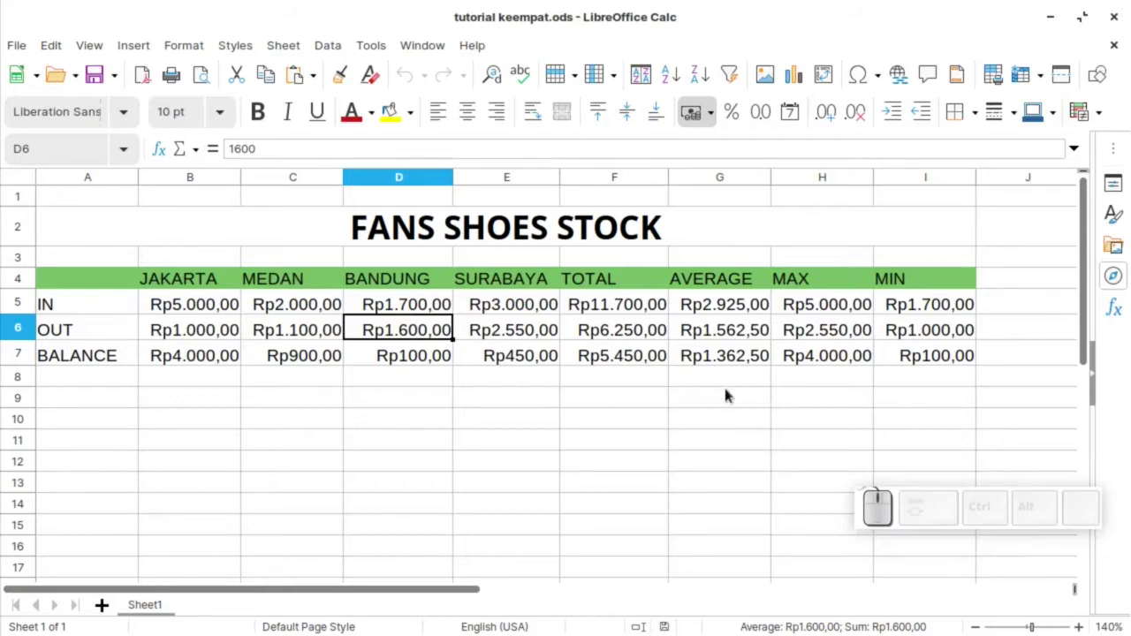
Deselect the table by picking an empty cell and open the File menu for print and export commands.
{"action": "left_click", "coordinate": [693, 435]}
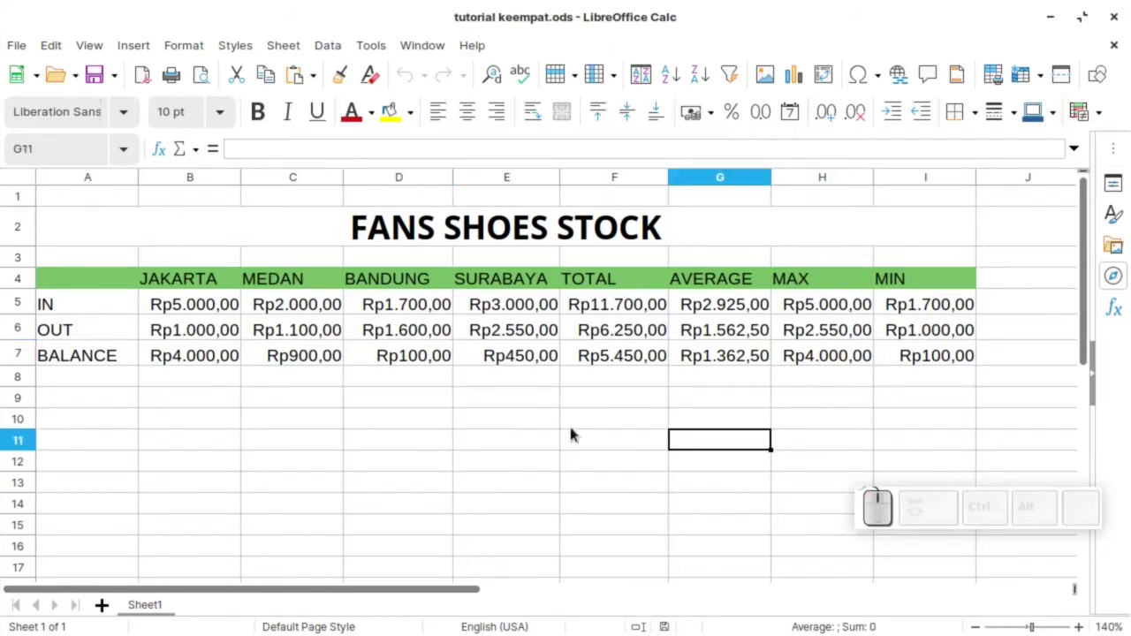
{"action": "left_click", "coordinate": [24, 45]}
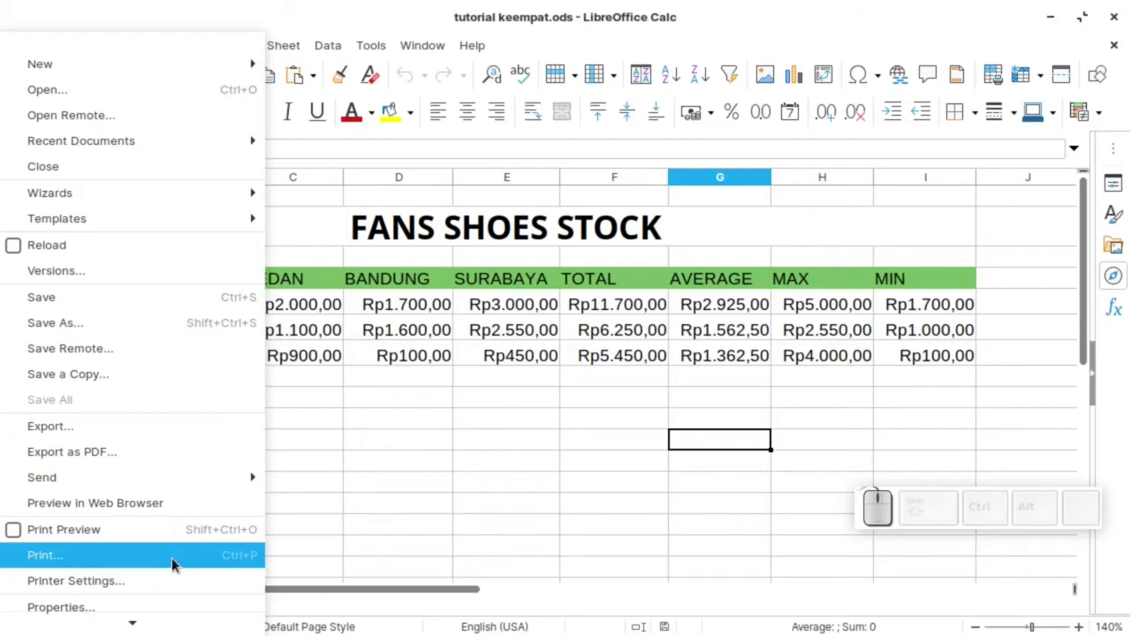
{"action": "left_click", "coordinate": [404, 286]}
{"action": "left_click", "coordinate": [14, 44]}
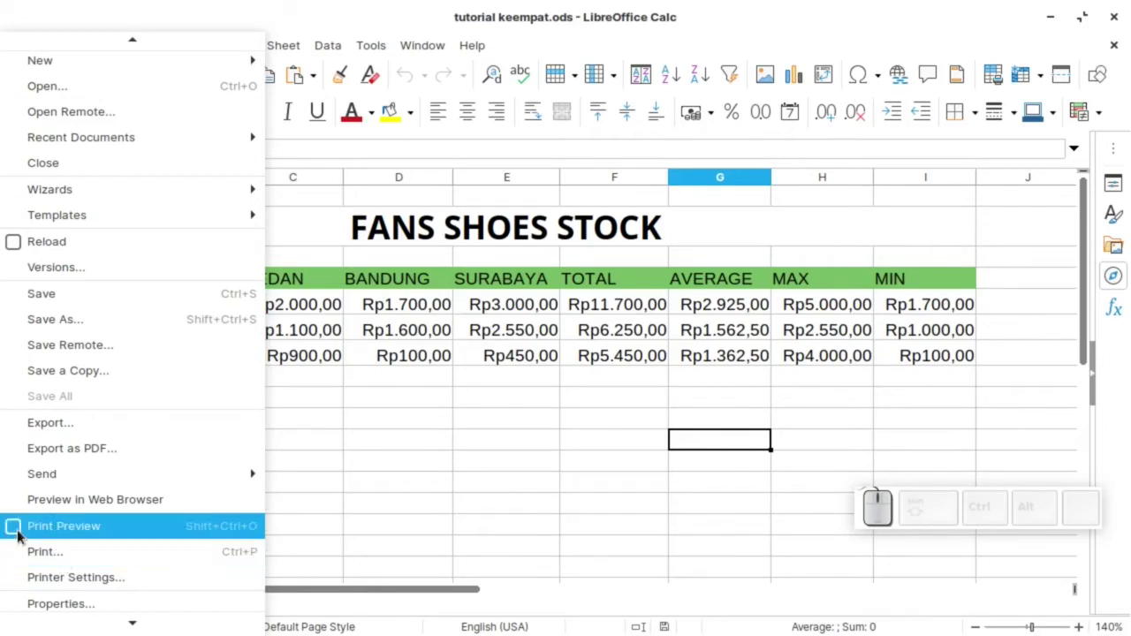
Preview the printout with a larger scaling factor and scroll between pages 1 and 2.
{"action": "left_click", "coordinate": [26, 535]}
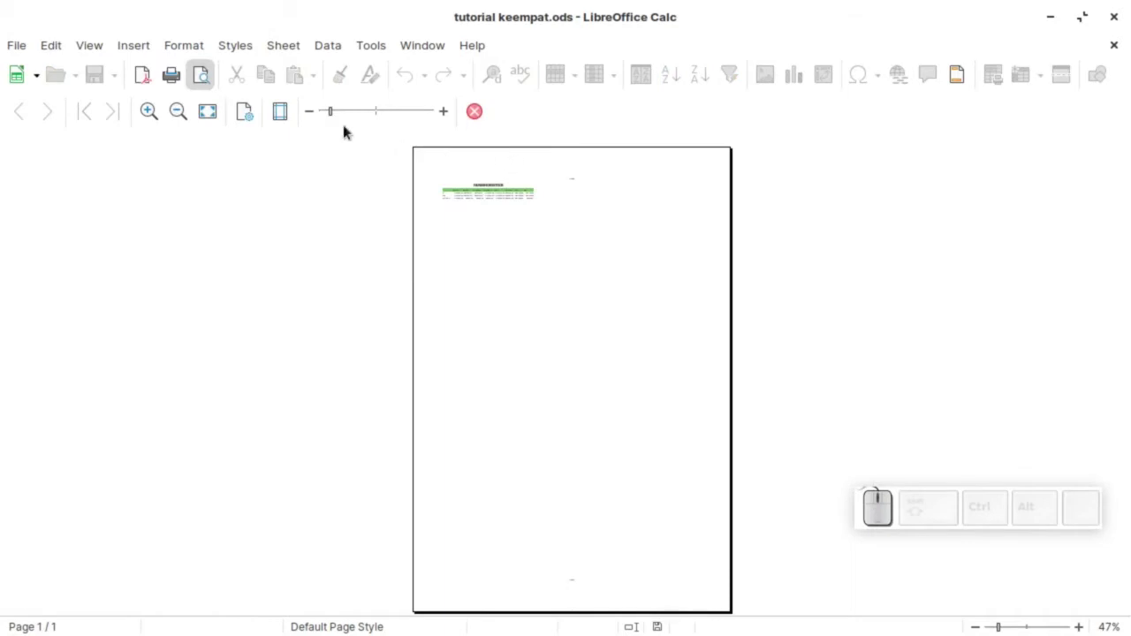
{"action": "left_click", "coordinate": [357, 109]}
{"action": "left_click", "coordinate": [373, 114]}
{"action": "left_click", "coordinate": [388, 114]}
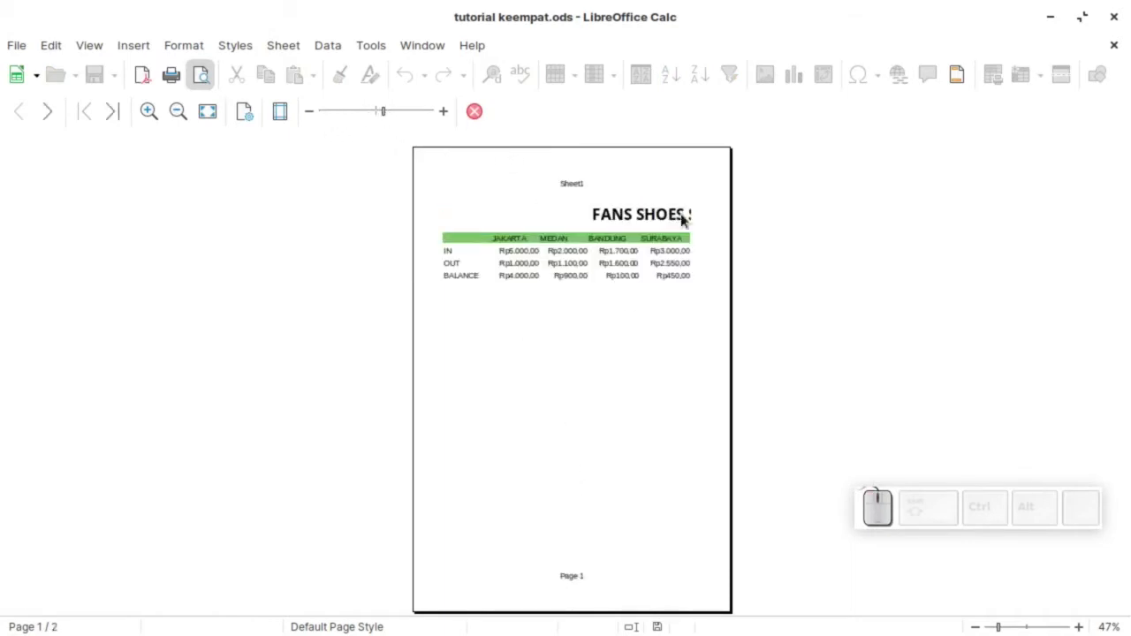
{"action": "scroll", "scroll_direction": "down", "scroll_amount": 3}
{"action": "scroll", "scroll_direction": "down", "scroll_amount": 3}
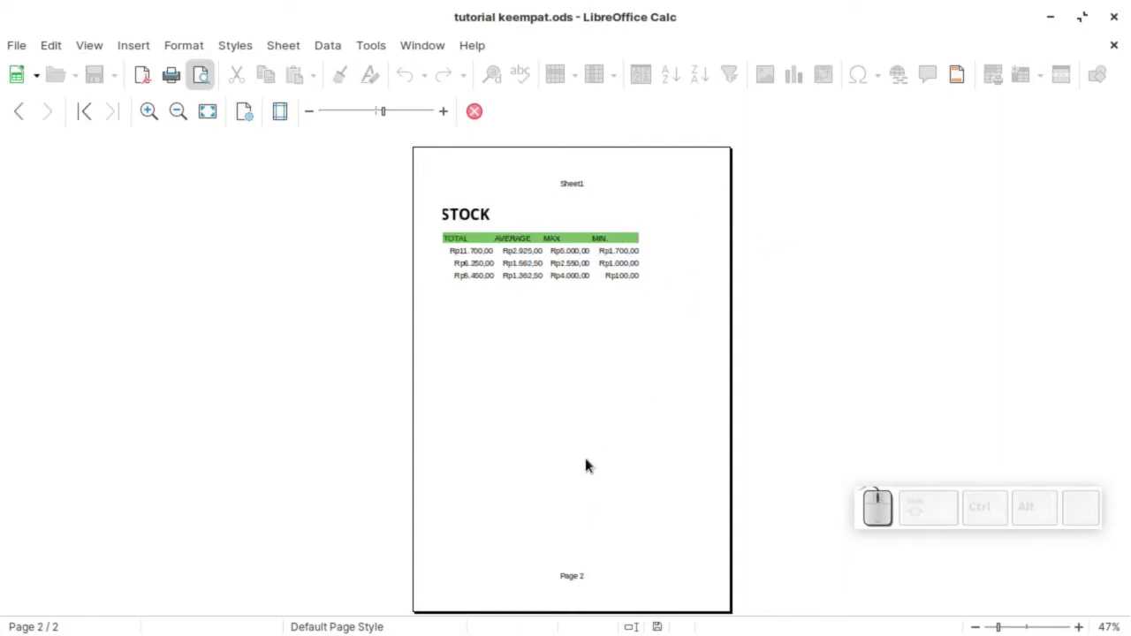
{"action": "scroll", "scroll_direction": "up", "scroll_amount": 3}
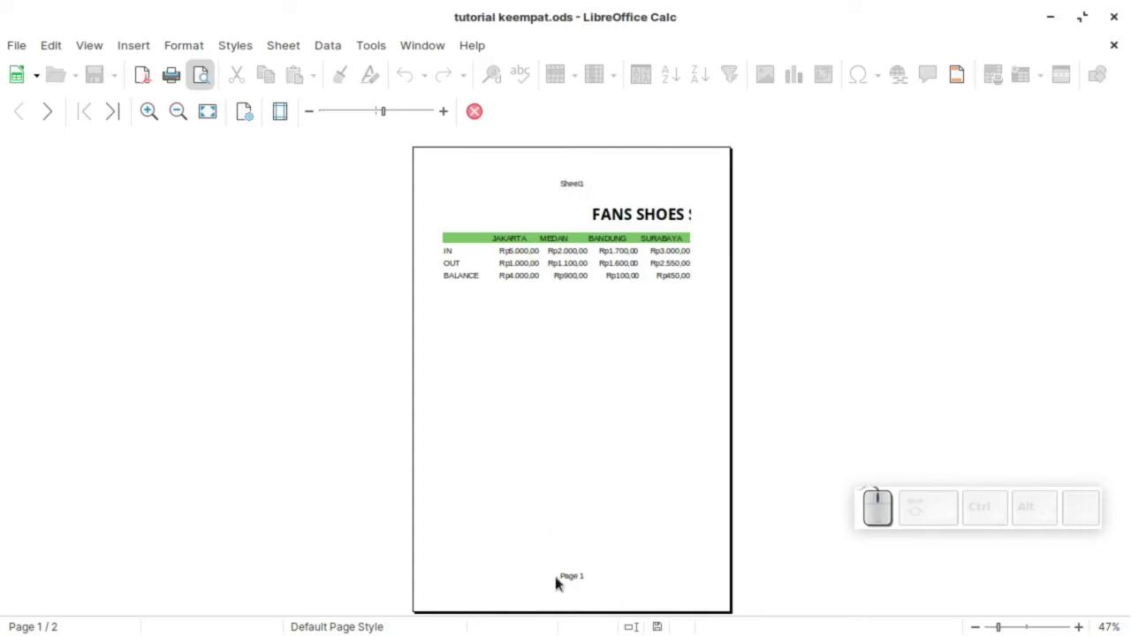
{"action": "scroll", "scroll_direction": "down", "scroll_amount": 3}
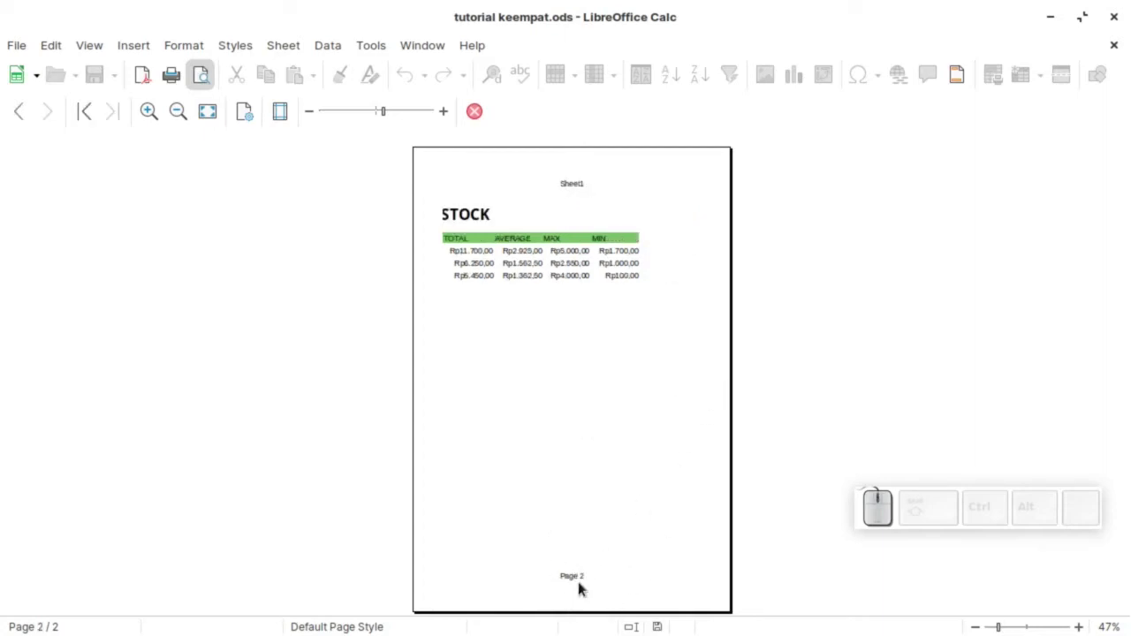
Close the preview and open the Default Page Style, keeping A4 as the paper size.
{"action": "left_click", "coordinate": [483, 120]}
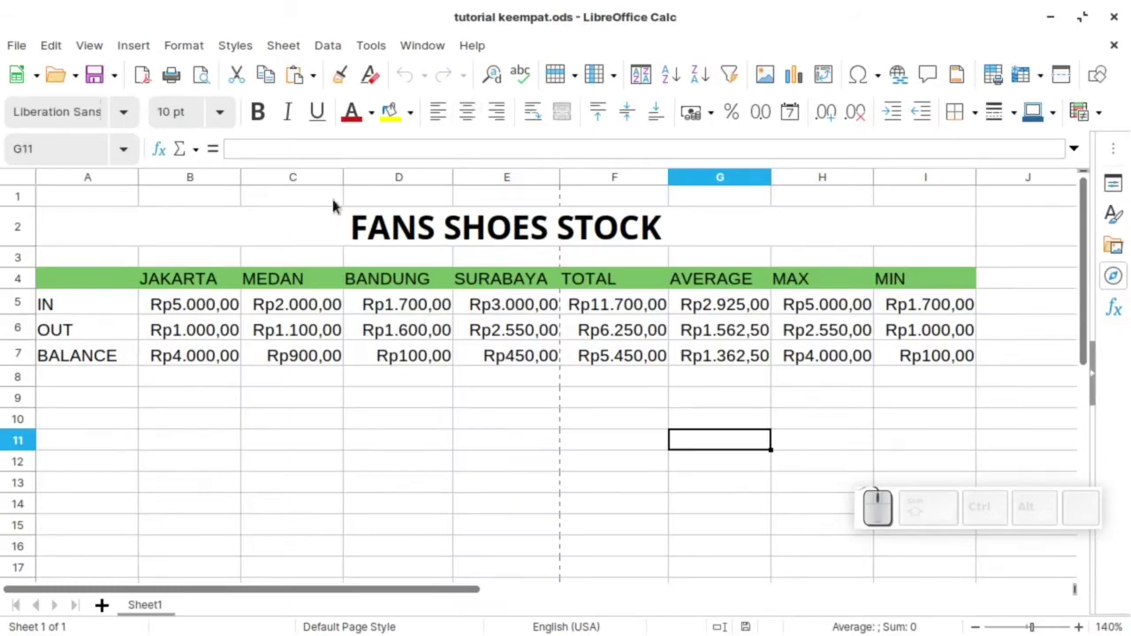
{"action": "left_click", "coordinate": [199, 40]}
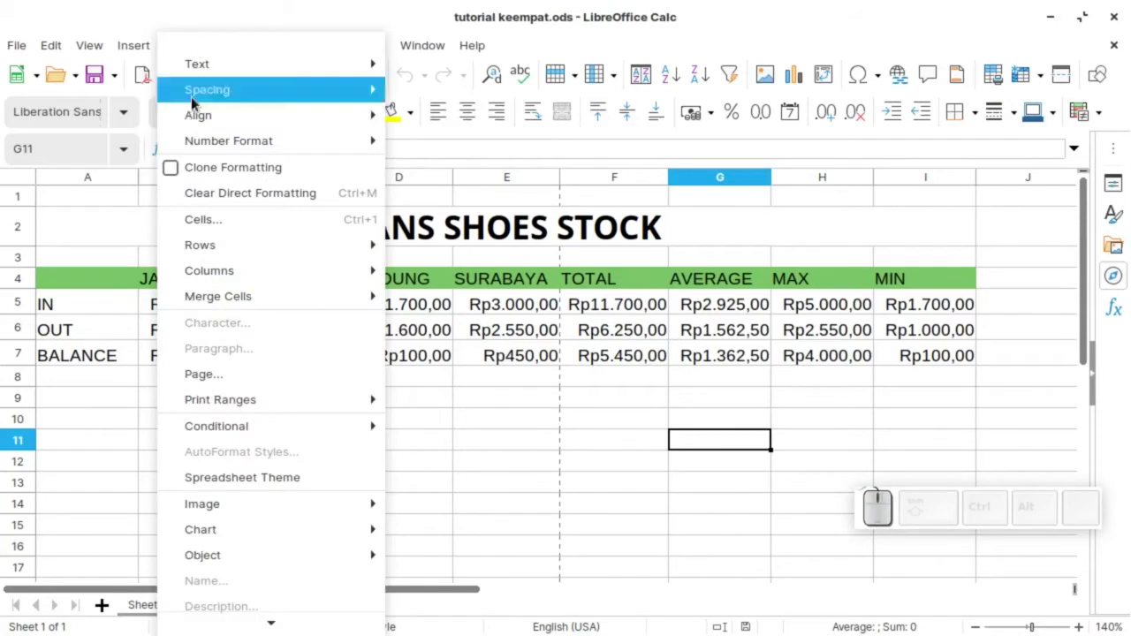
{"action": "left_click", "coordinate": [227, 381]}
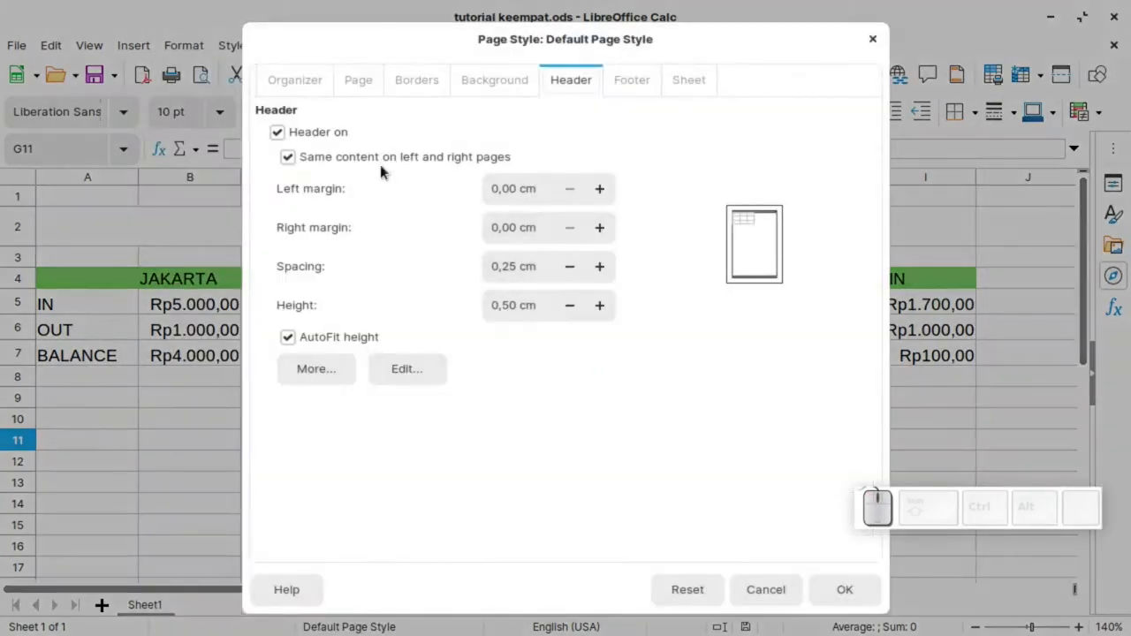
{"action": "left_click", "coordinate": [298, 78]}
{"action": "left_click", "coordinate": [373, 84]}
{"action": "left_click", "coordinate": [525, 147]}
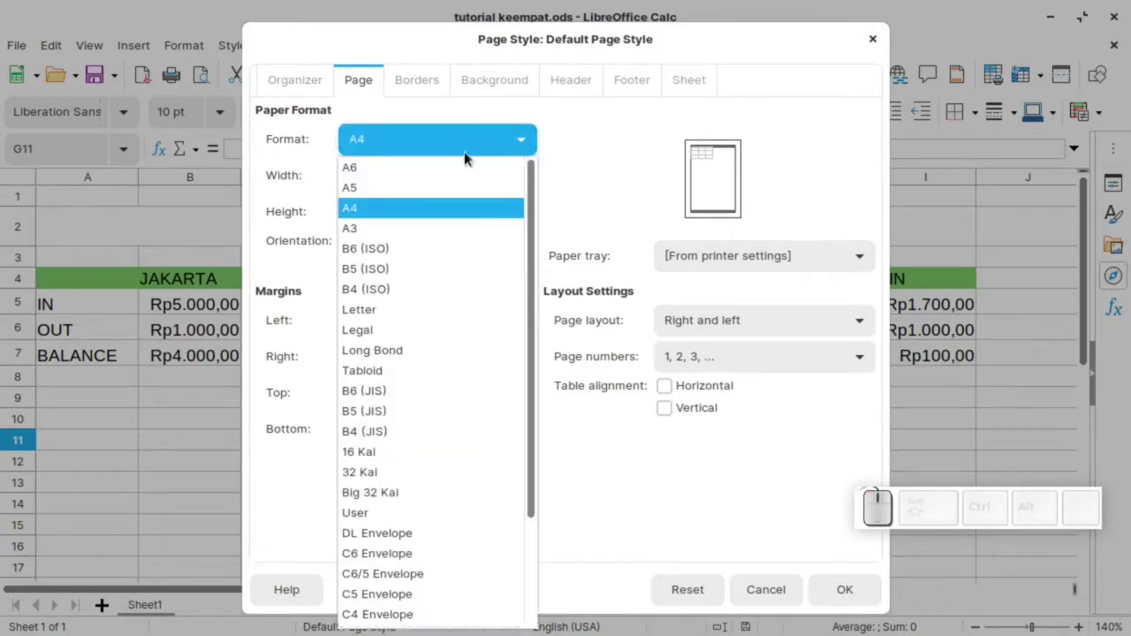
{"action": "left_click", "coordinate": [588, 151]}
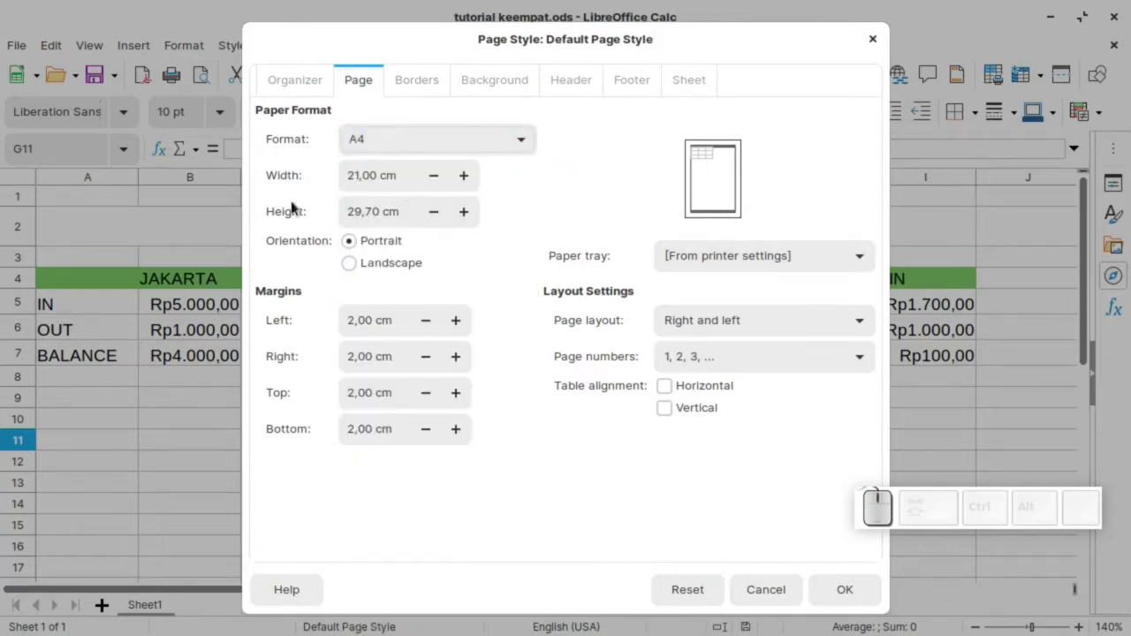
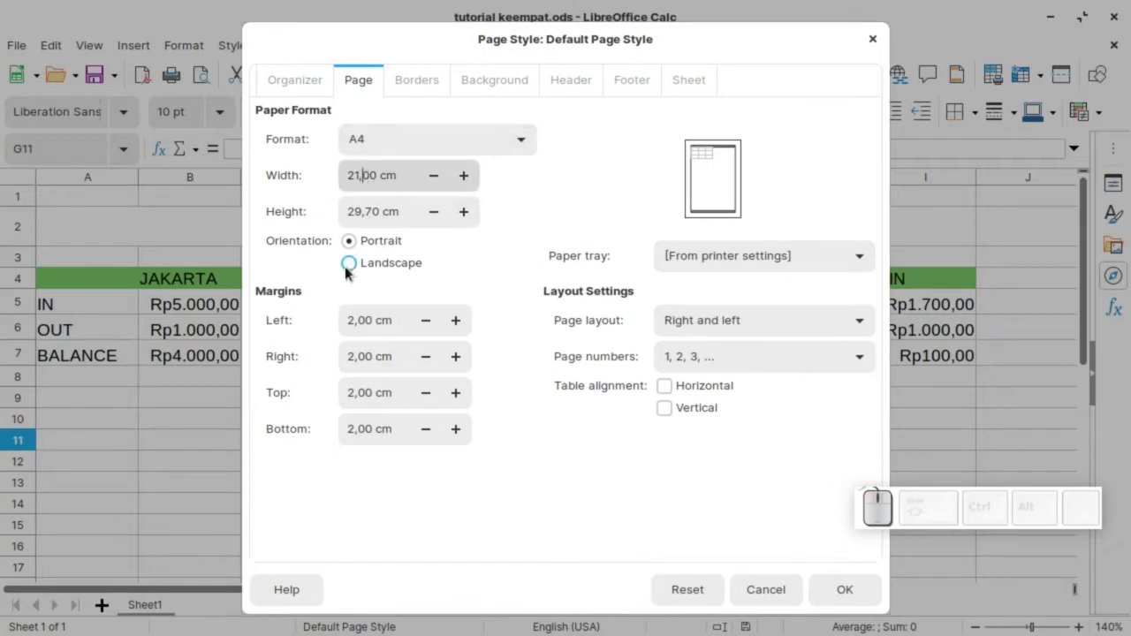
Keep portrait orientation and move to the page border options.
{"action": "left_click", "coordinate": [355, 271]}
{"action": "left_click", "coordinate": [353, 243]}
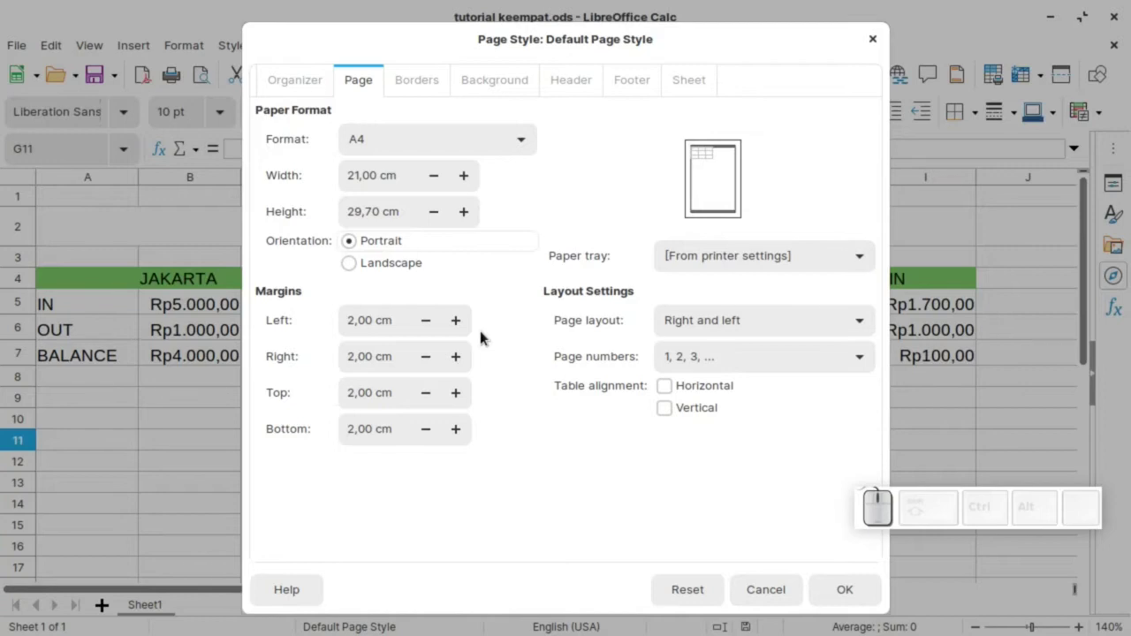
{"action": "left_click", "coordinate": [424, 86]}
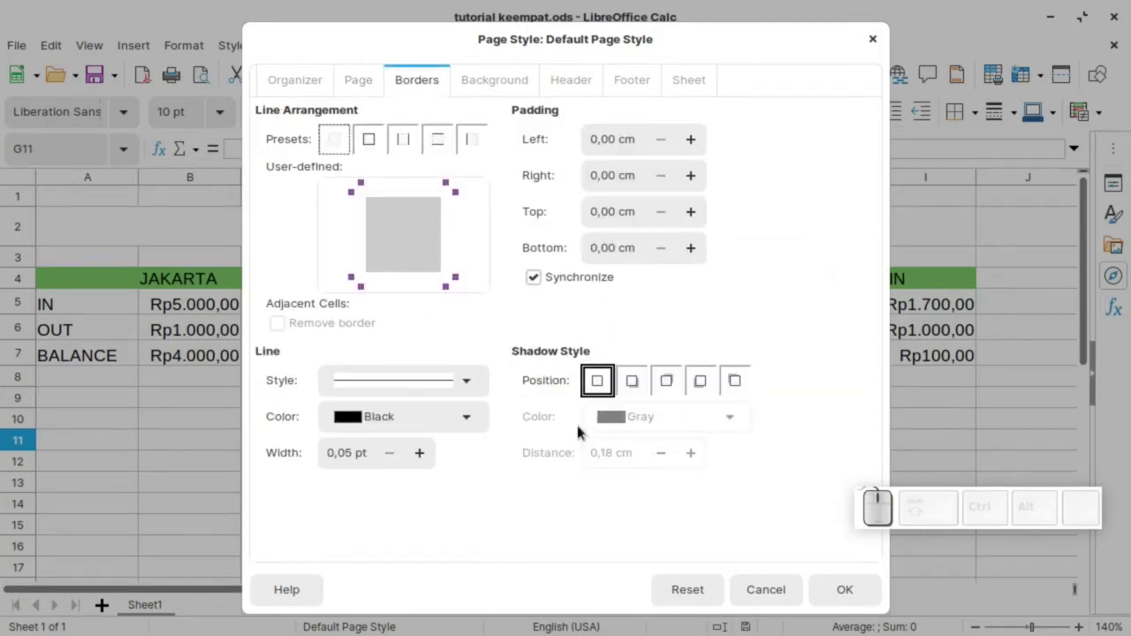
Leave border line styles unchanged and set the page background to a solid light blue colour.
{"action": "left_click", "coordinate": [476, 381]}
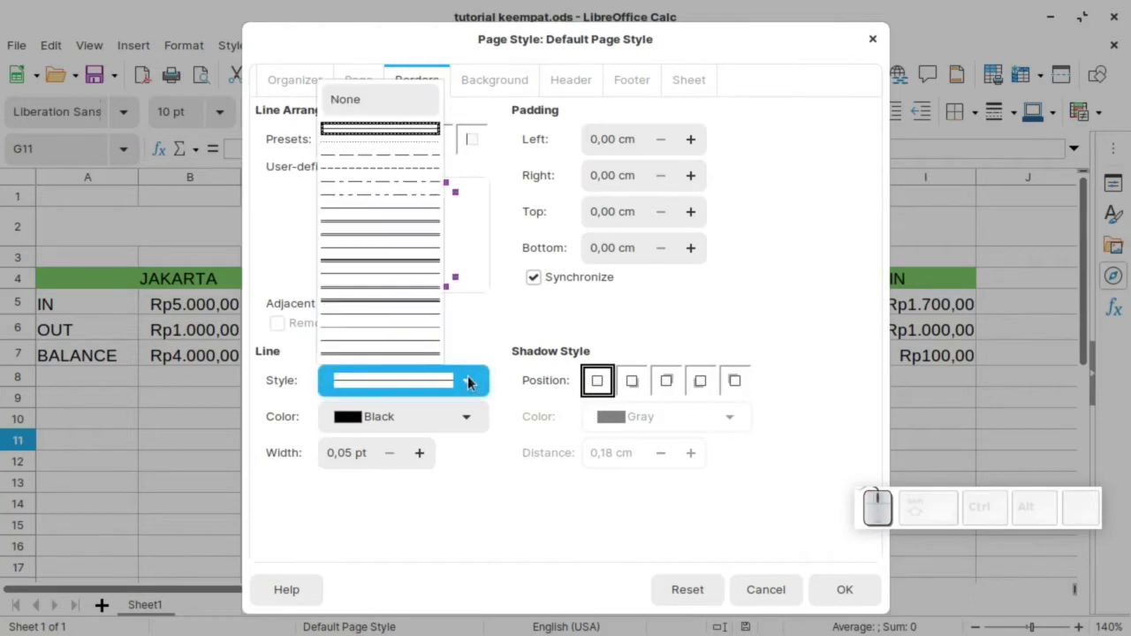
{"action": "left_click", "coordinate": [511, 326]}
{"action": "left_click", "coordinate": [492, 70]}
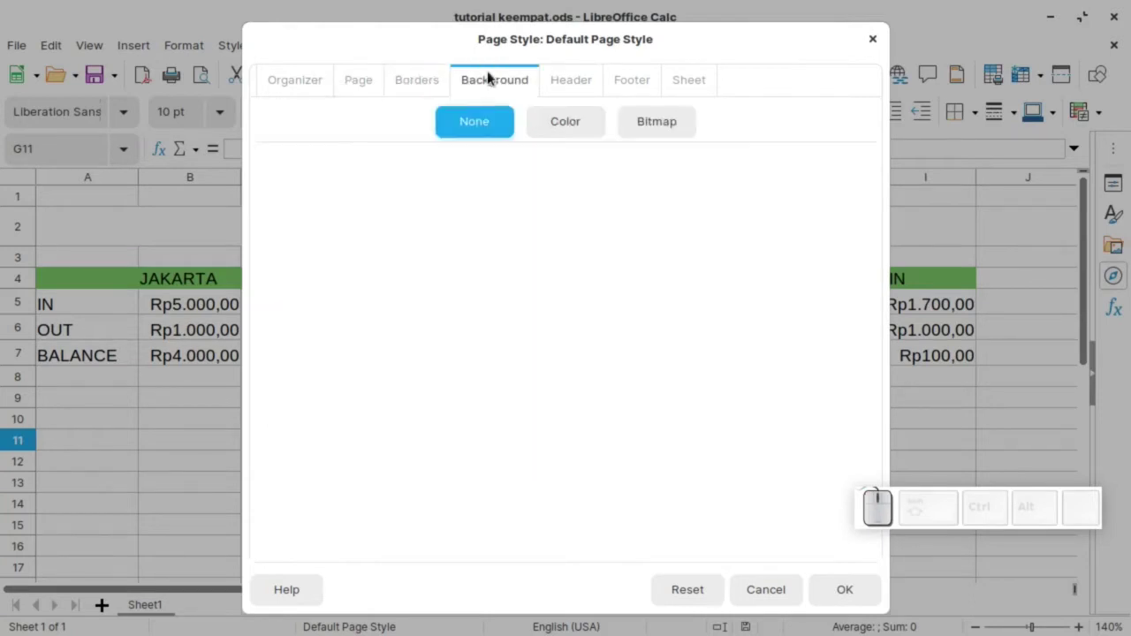
{"action": "left_click", "coordinate": [570, 124]}
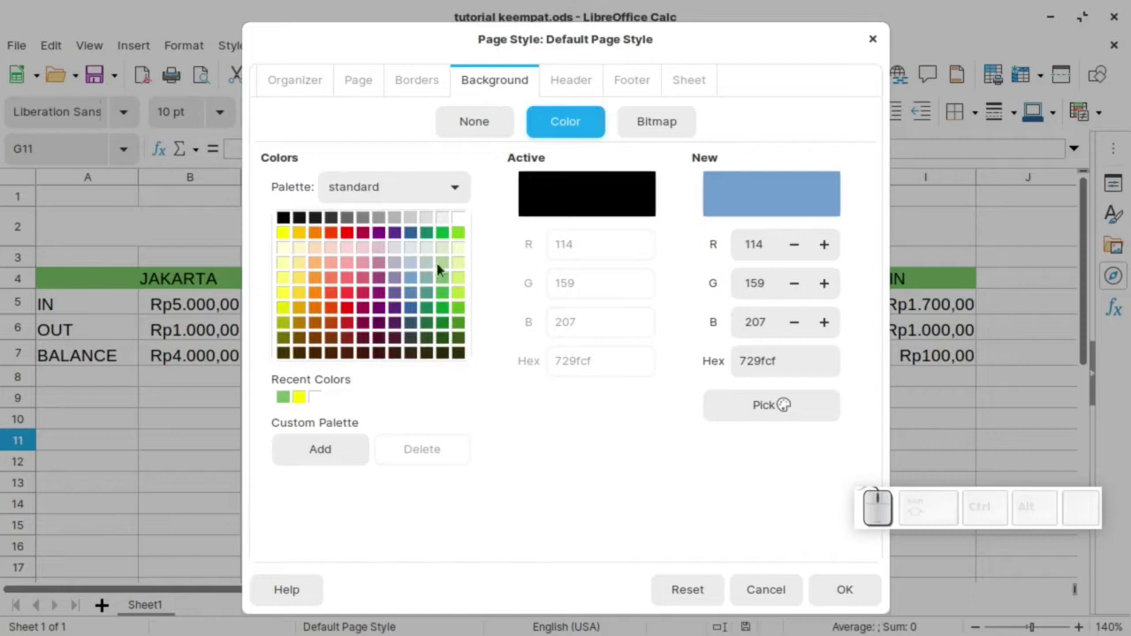
{"action": "left_click", "coordinate": [573, 79]}
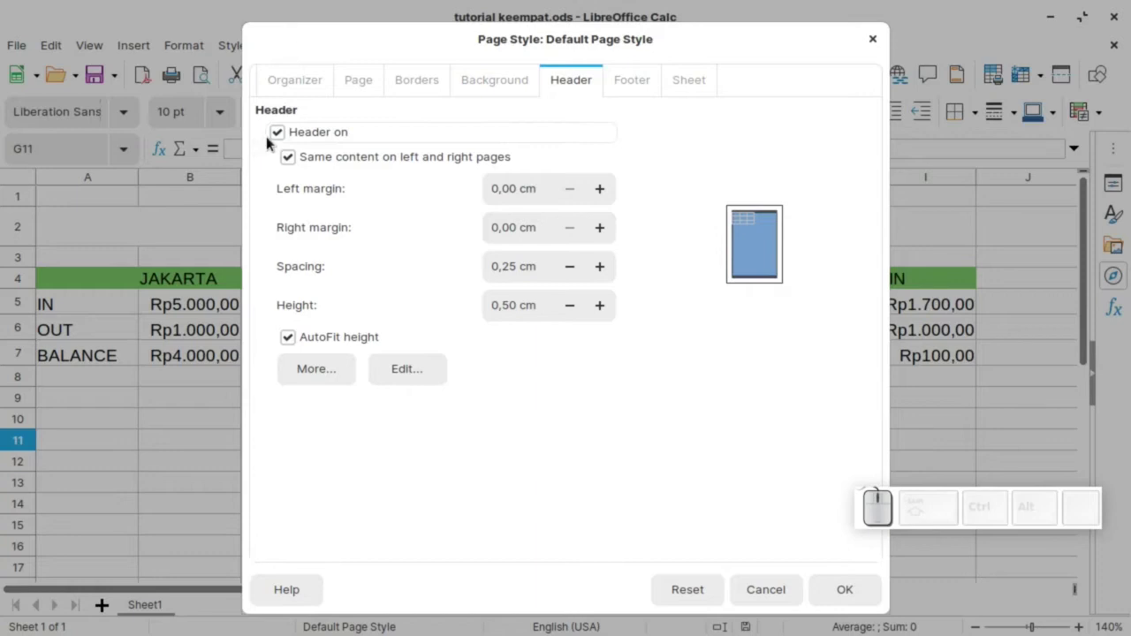
Turn the page footer on and keep the header enabled in the header settings.
{"action": "left_click", "coordinate": [274, 133]}
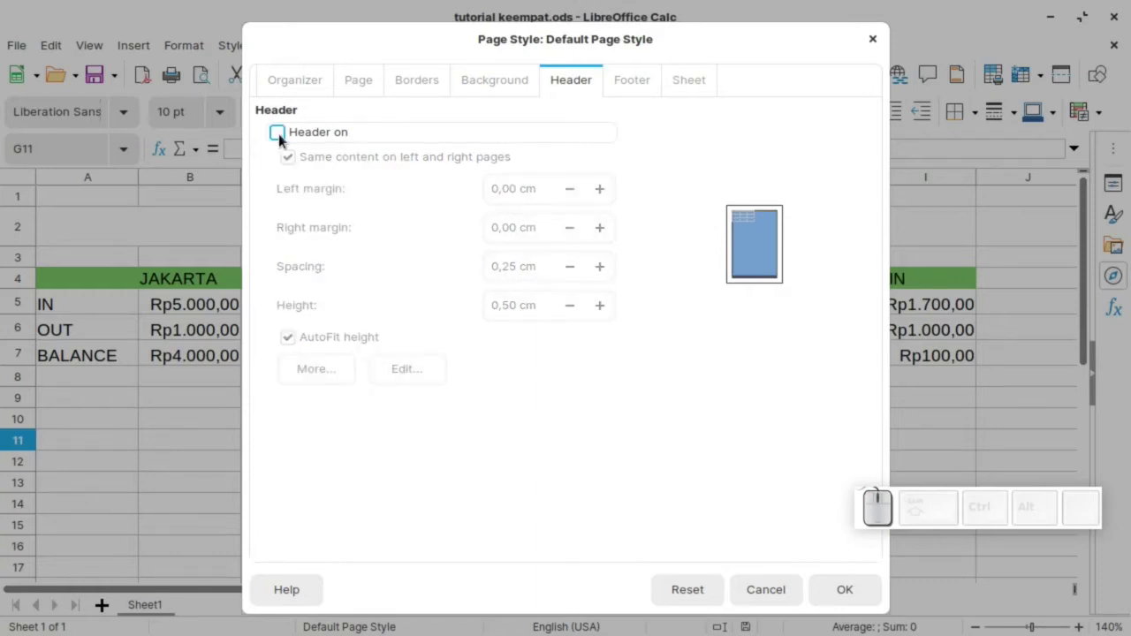
{"action": "left_click", "coordinate": [651, 91]}
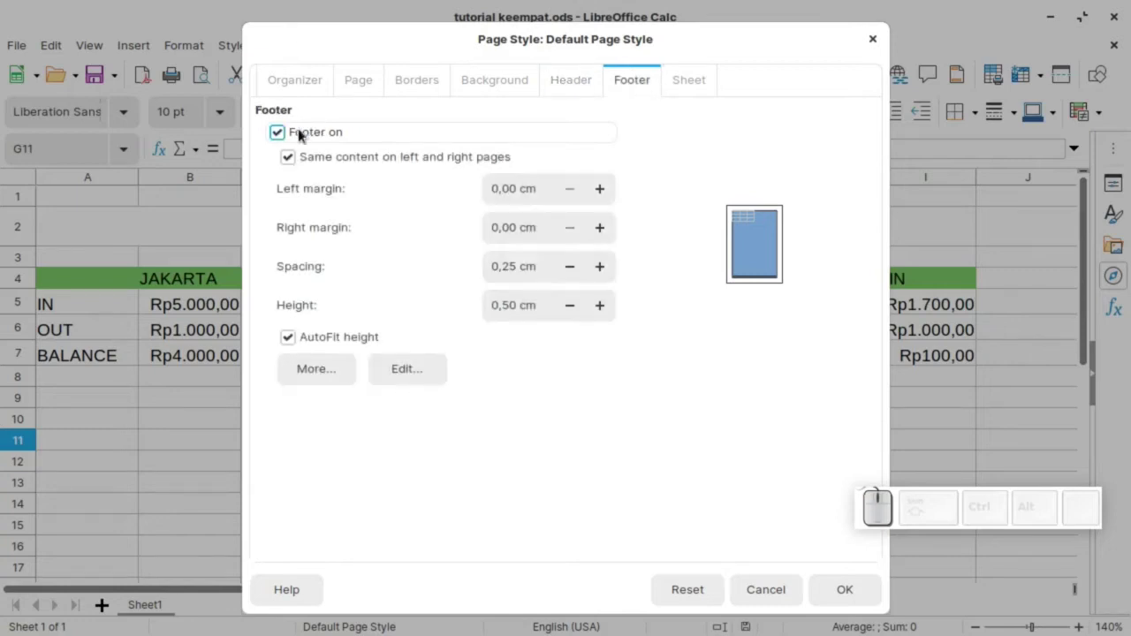
{"action": "left_click", "coordinate": [280, 137]}
{"action": "left_click", "coordinate": [280, 137]}
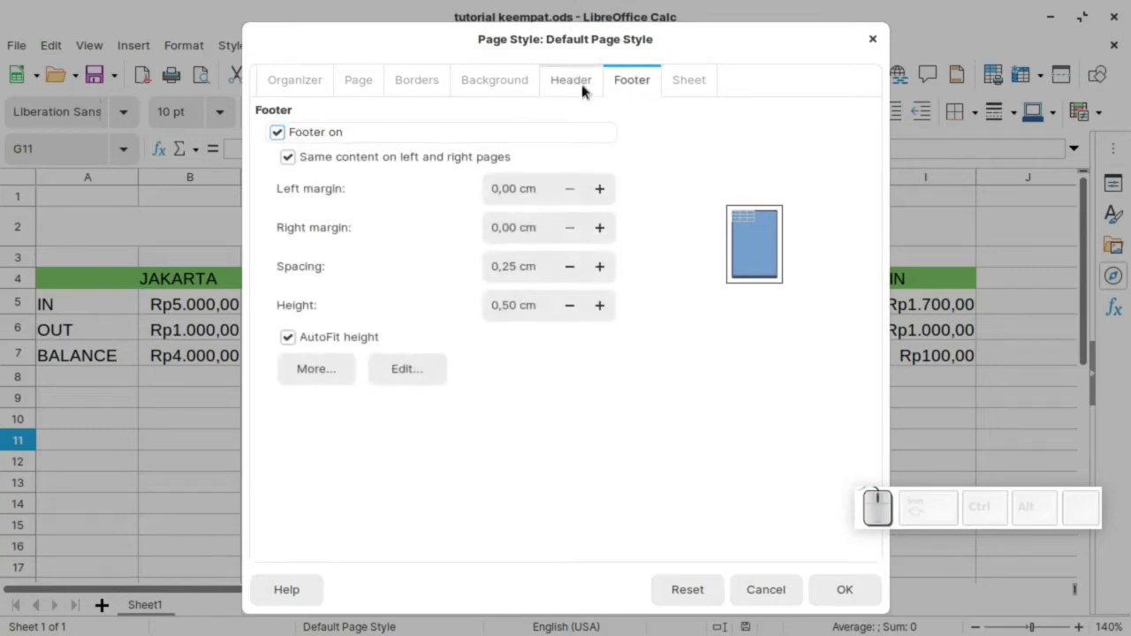
{"action": "left_click_drag", "start_coordinate": [589, 89], "coordinate": [335, 121]}
{"action": "left_click", "coordinate": [288, 133]}
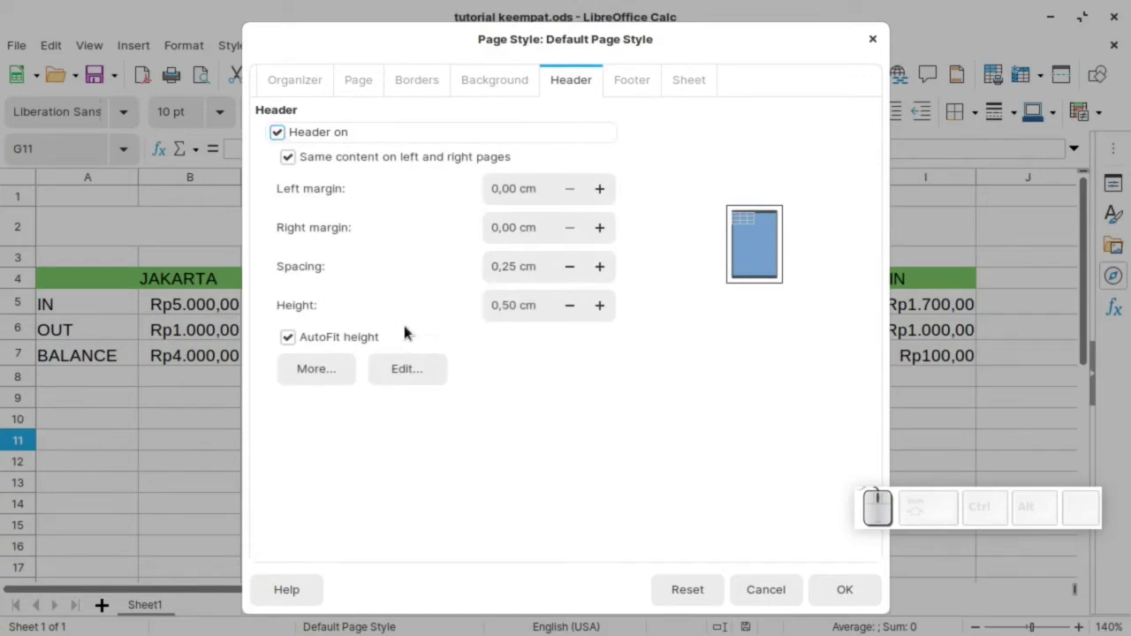
{"action": "left_click", "coordinate": [432, 375]}
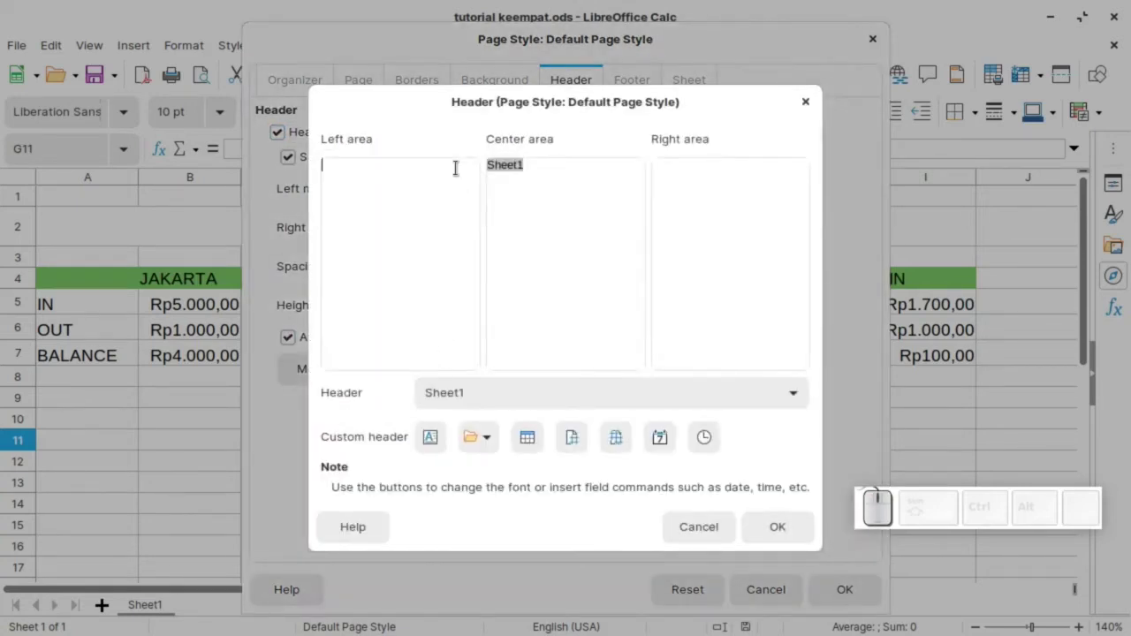
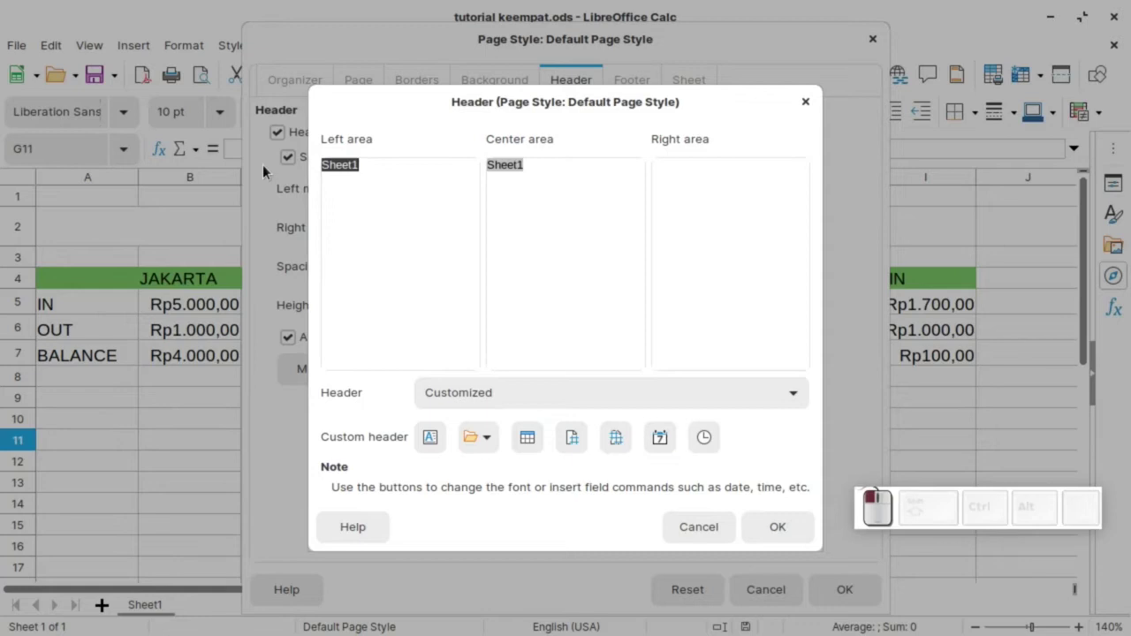
{"action": "key", "text": "BackSpace"}
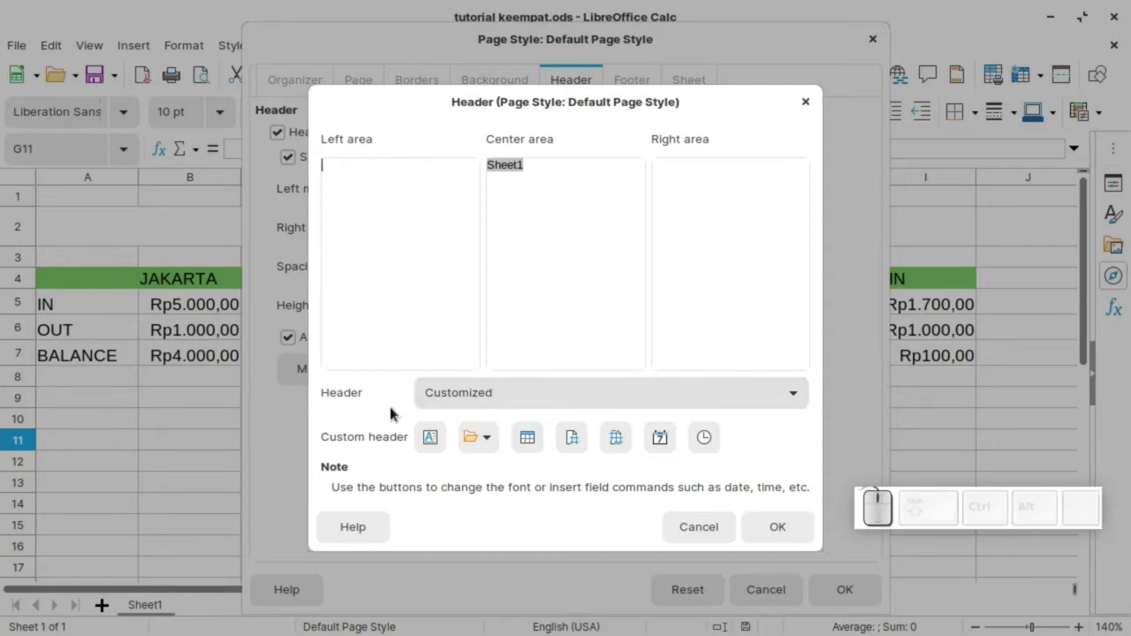
{"action": "left_click", "coordinate": [514, 399]}
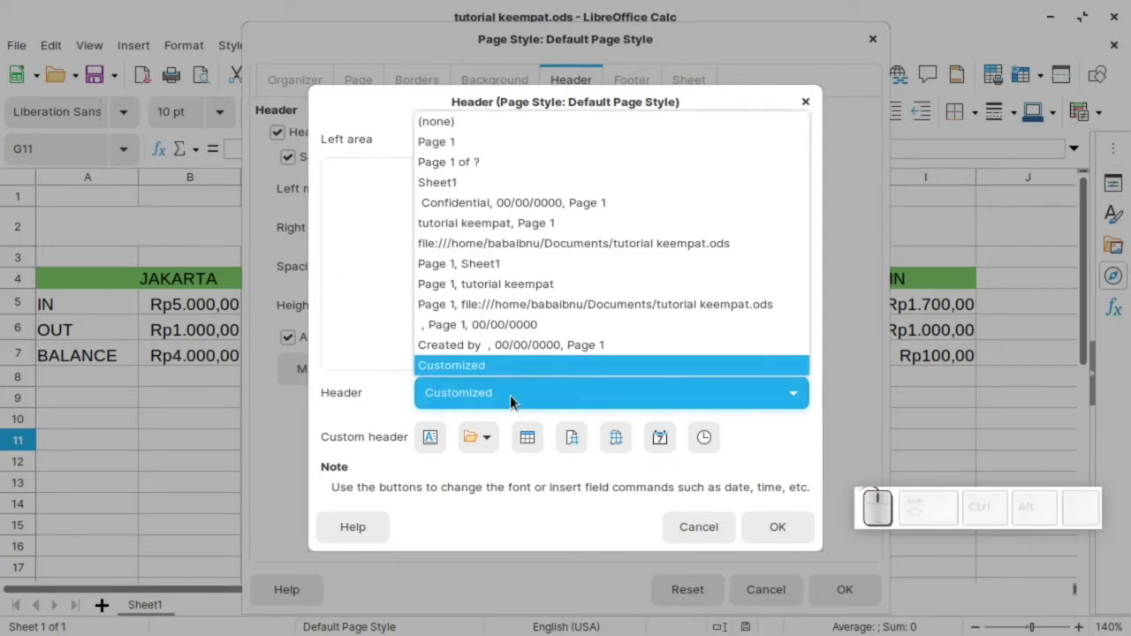
{"action": "scroll", "scroll_direction": "down", "scroll_amount": 3}
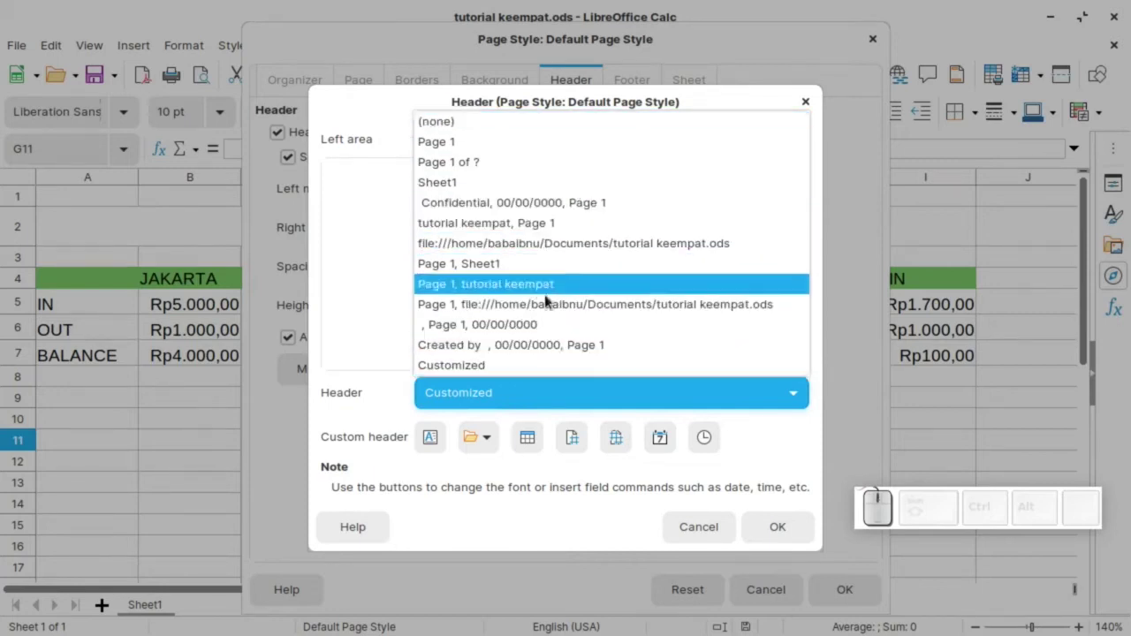
{"action": "left_click", "coordinate": [381, 412]}
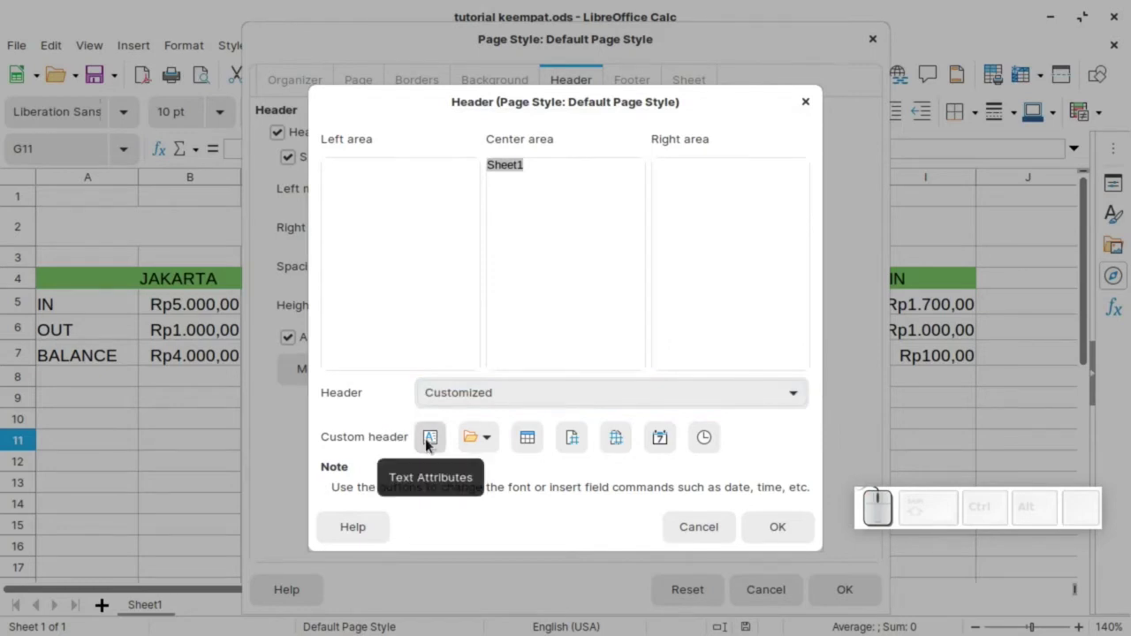
Browse the header text attributes unchanged and add the page count to the left area.
{"action": "left_click", "coordinate": [431, 439]}
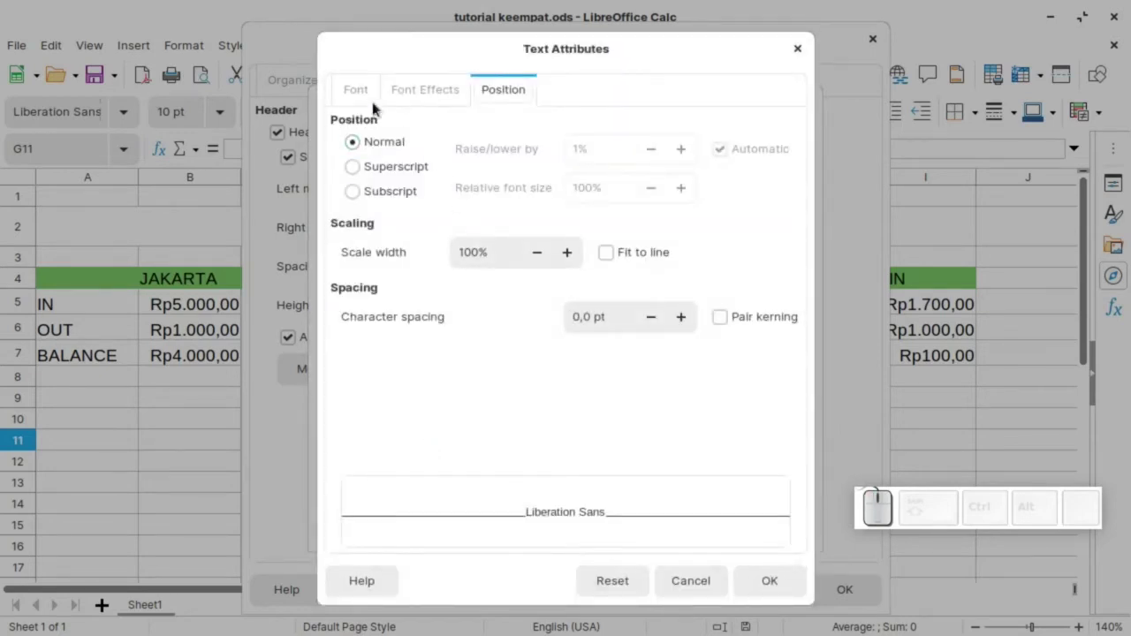
{"action": "left_click", "coordinate": [359, 95]}
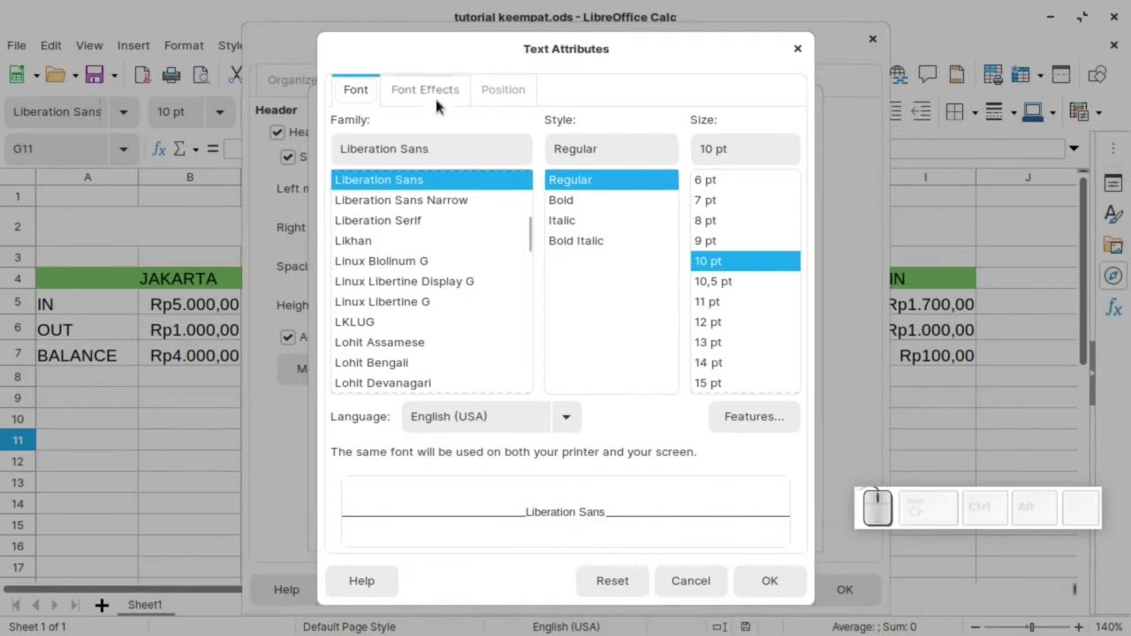
{"action": "left_click", "coordinate": [443, 98]}
{"action": "left_click", "coordinate": [495, 89]}
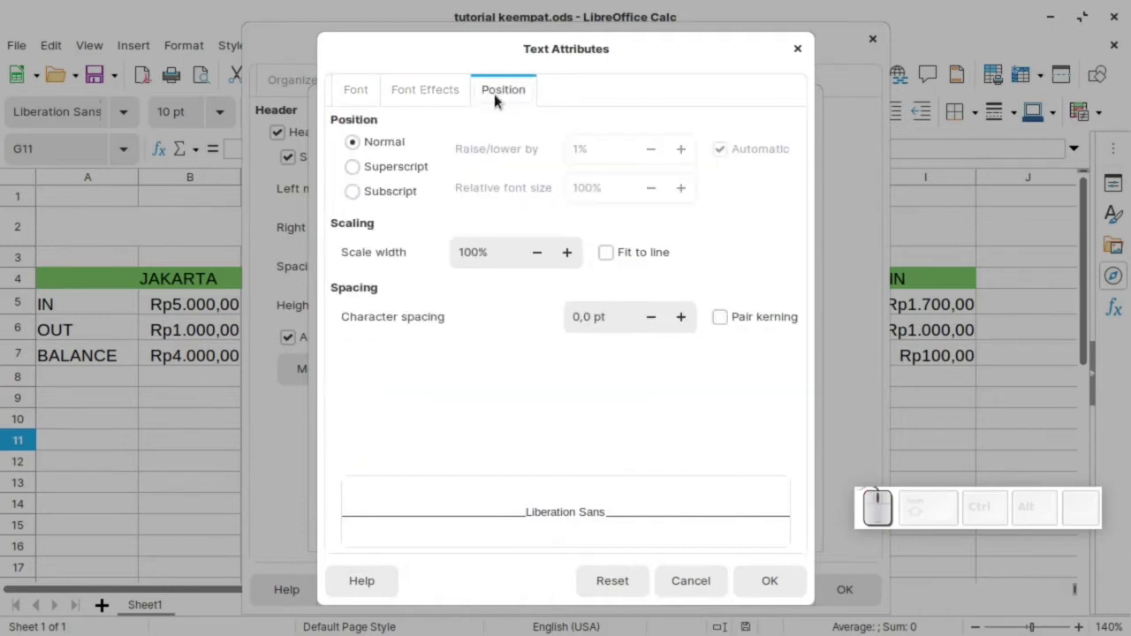
{"action": "left_click", "coordinate": [809, 55]}
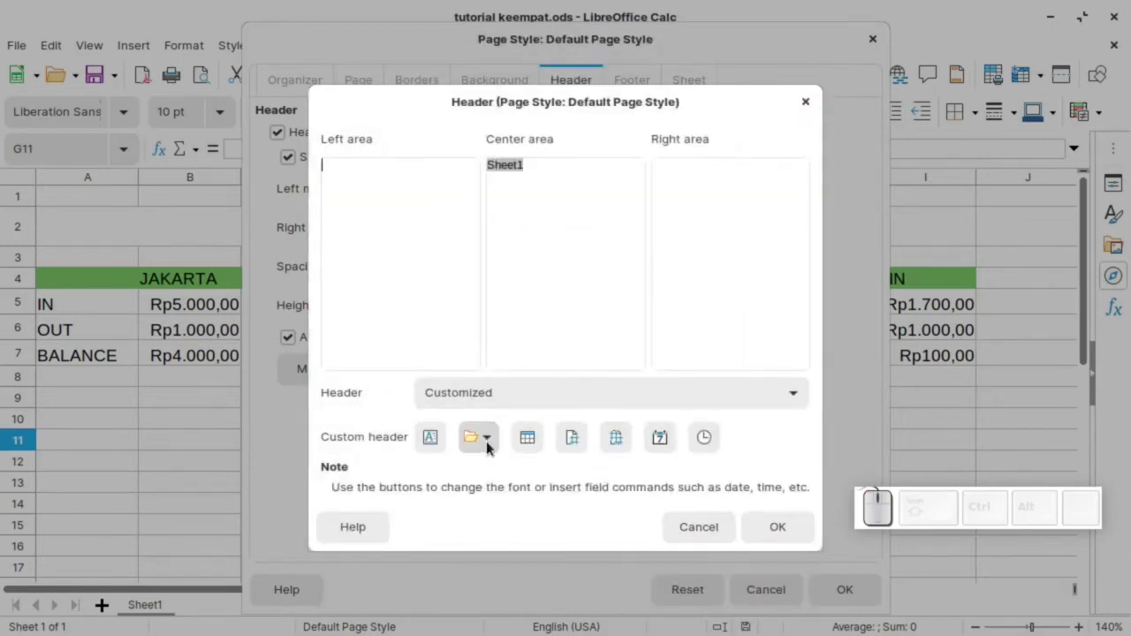
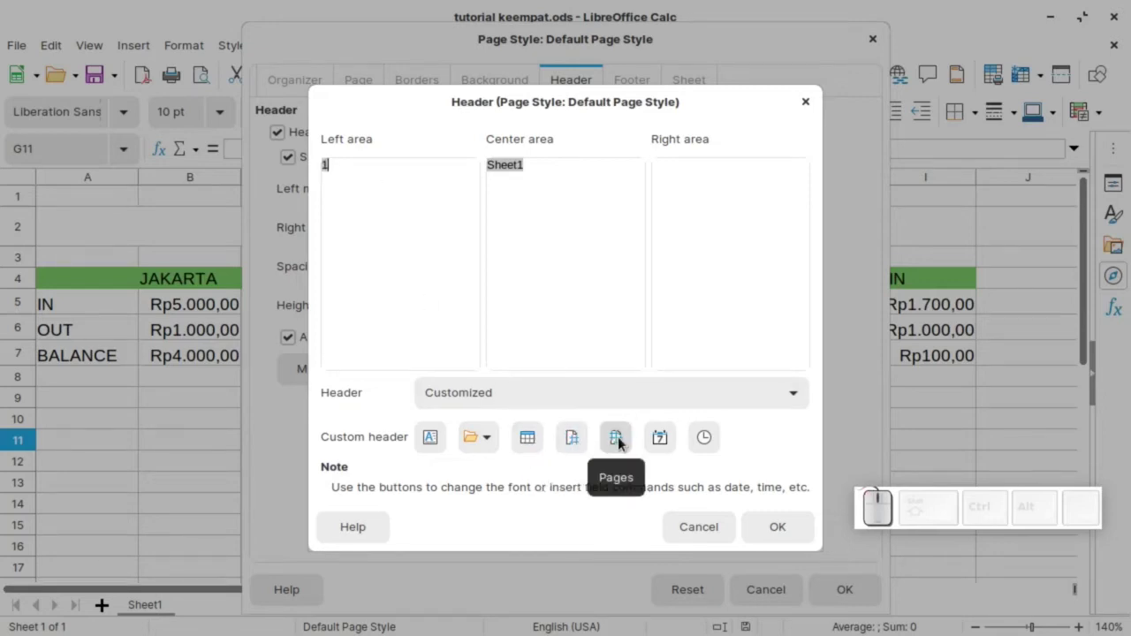
{"action": "left_click", "coordinate": [622, 437]}
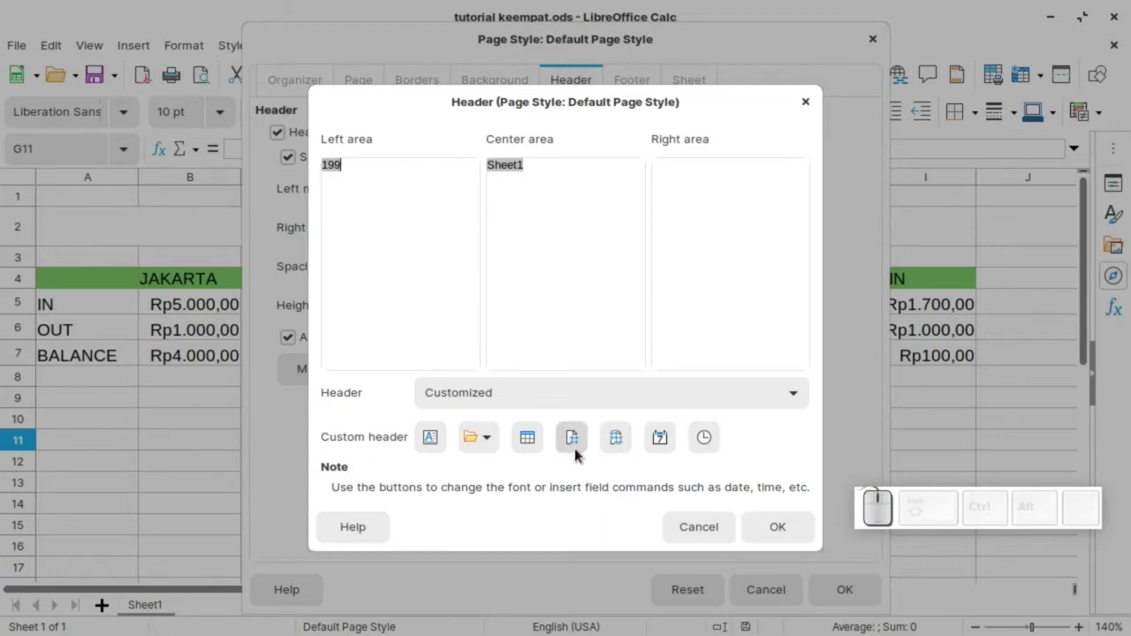
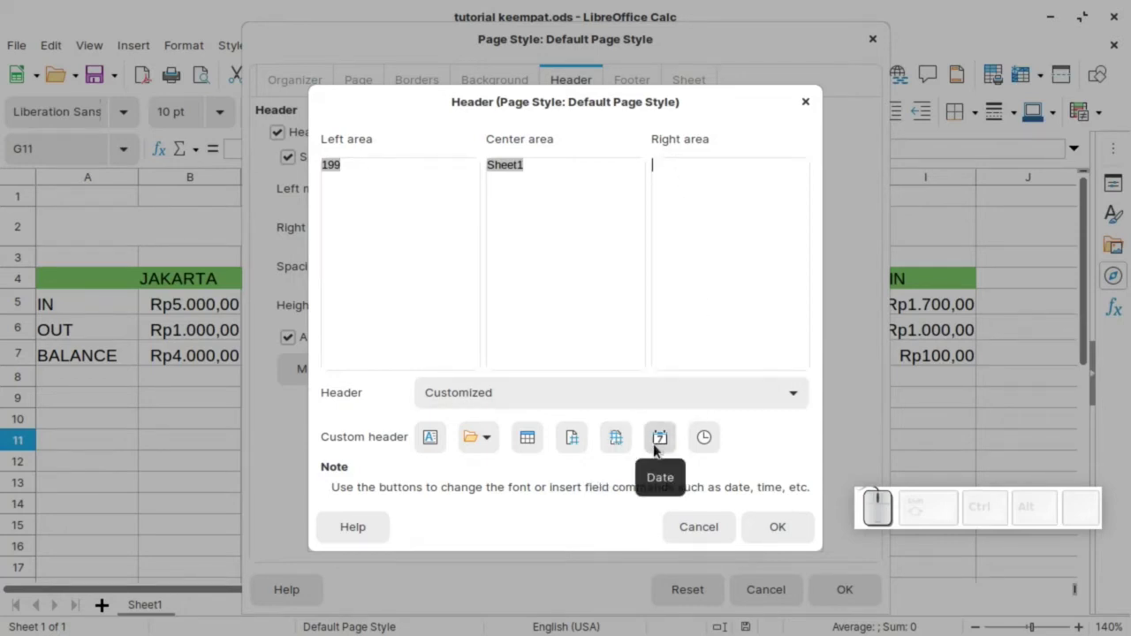
Fill the right header area with the date, ' - ' separator and the time.
{"action": "left_click", "coordinate": [658, 446]}
{"action": "left_click", "coordinate": [727, 157]}
{"action": "key", "text": "space"}
{"action": "key", "text": "-"}
{"action": "key", "text": "space"}
{"action": "left_click", "coordinate": [709, 442]}
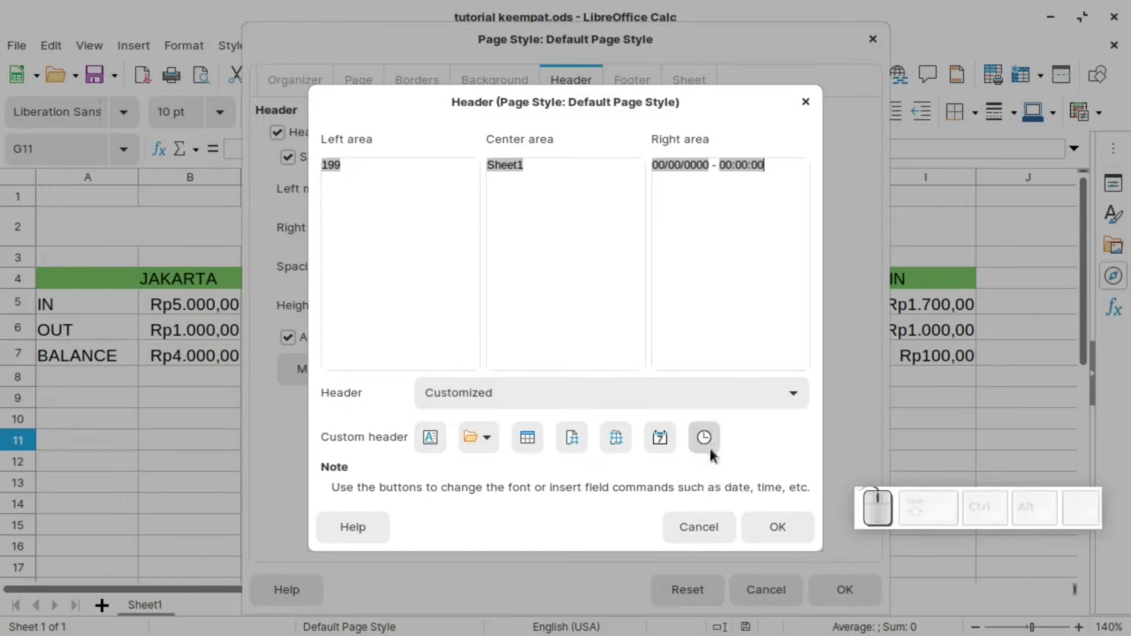
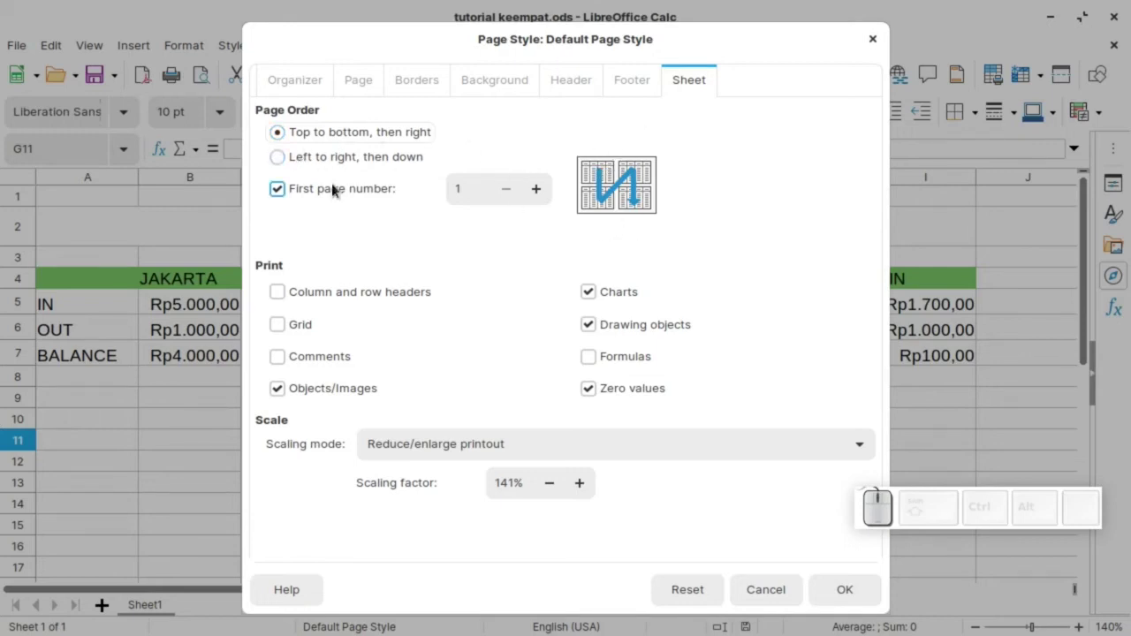
Apply the page style with footer off and preview the printed page with its custom header.
{"action": "left_click", "coordinate": [295, 158]}
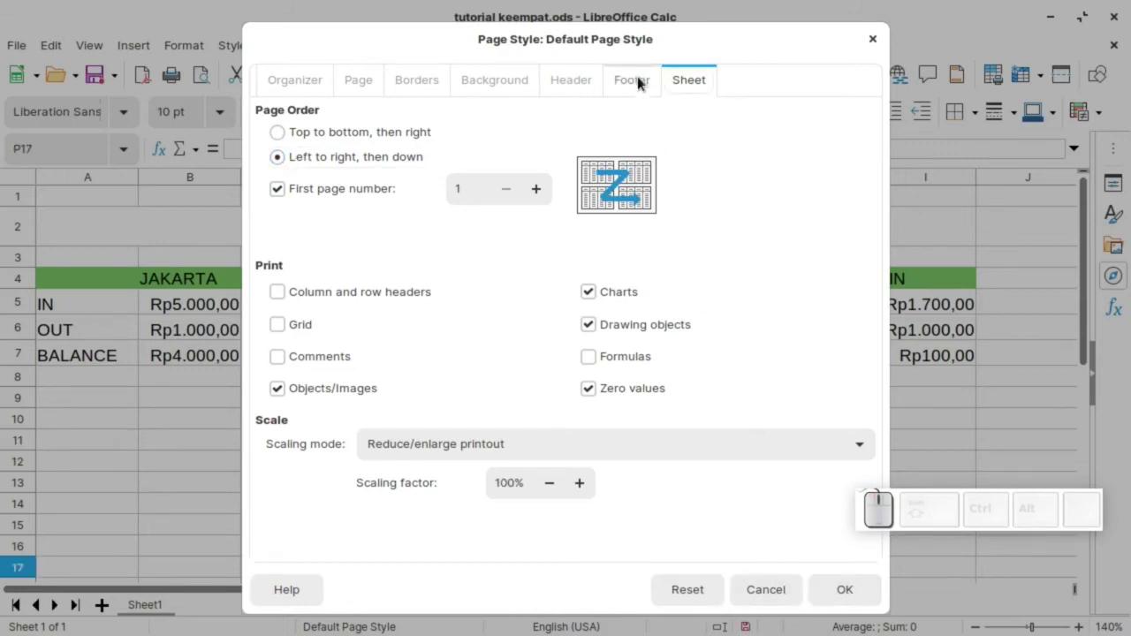
{"action": "left_click", "coordinate": [641, 81]}
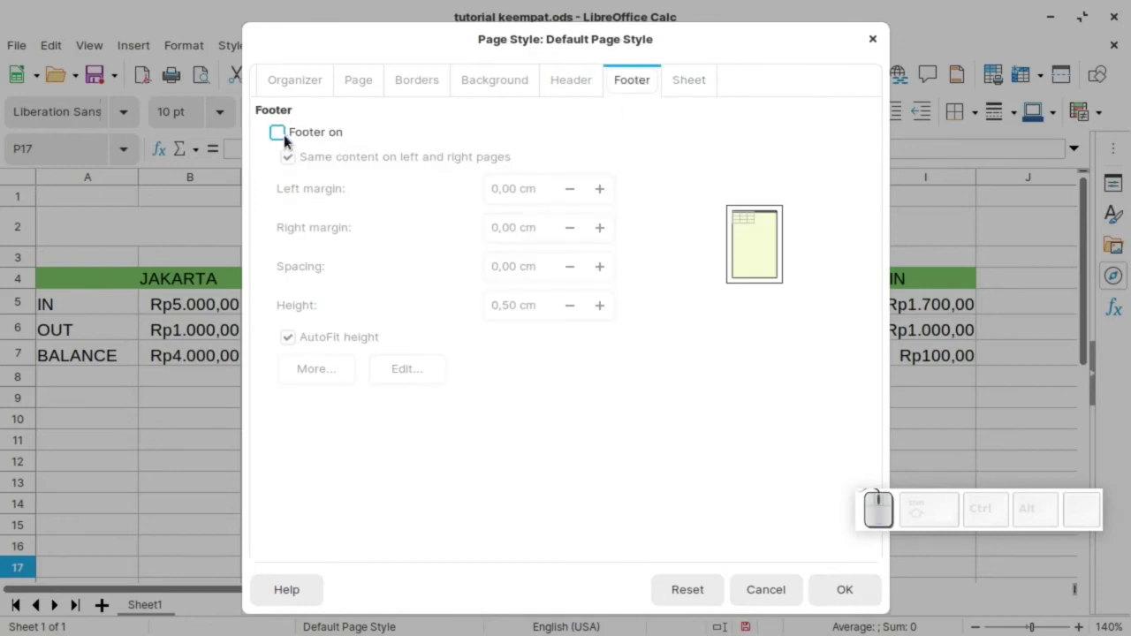
{"action": "left_click", "coordinate": [558, 80]}
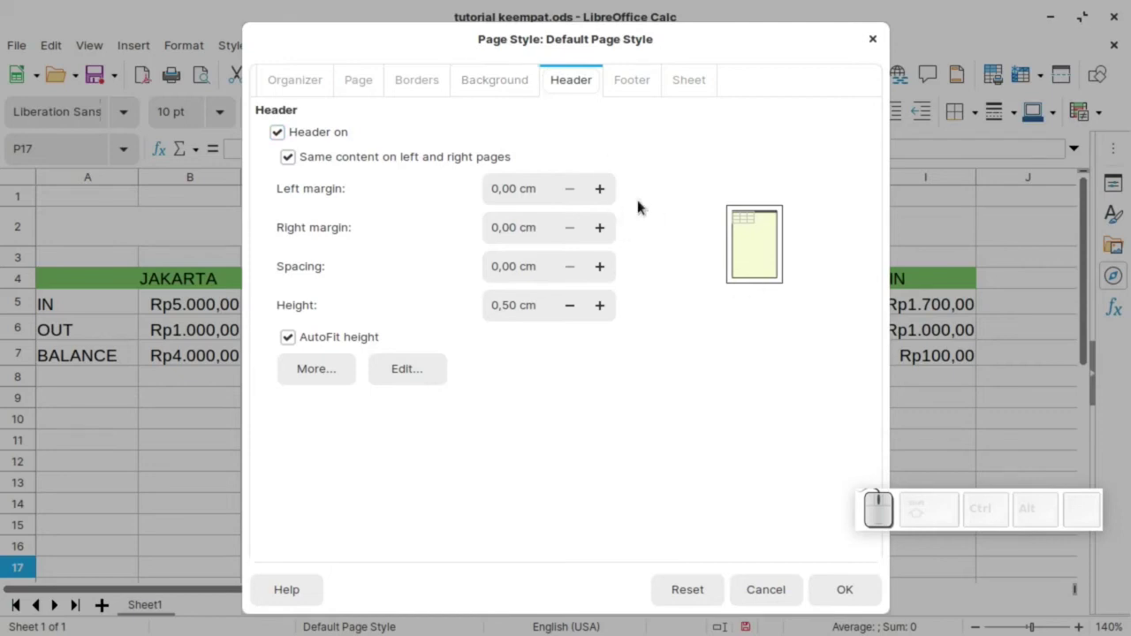
{"action": "left_click", "coordinate": [853, 591]}
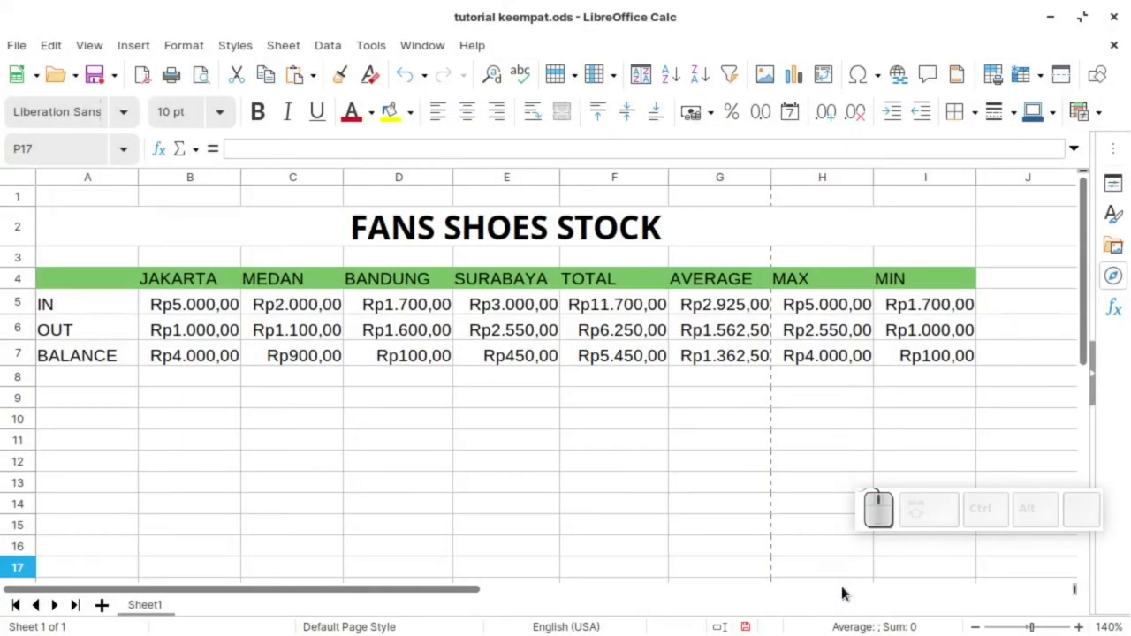
{"action": "left_click", "coordinate": [203, 79]}
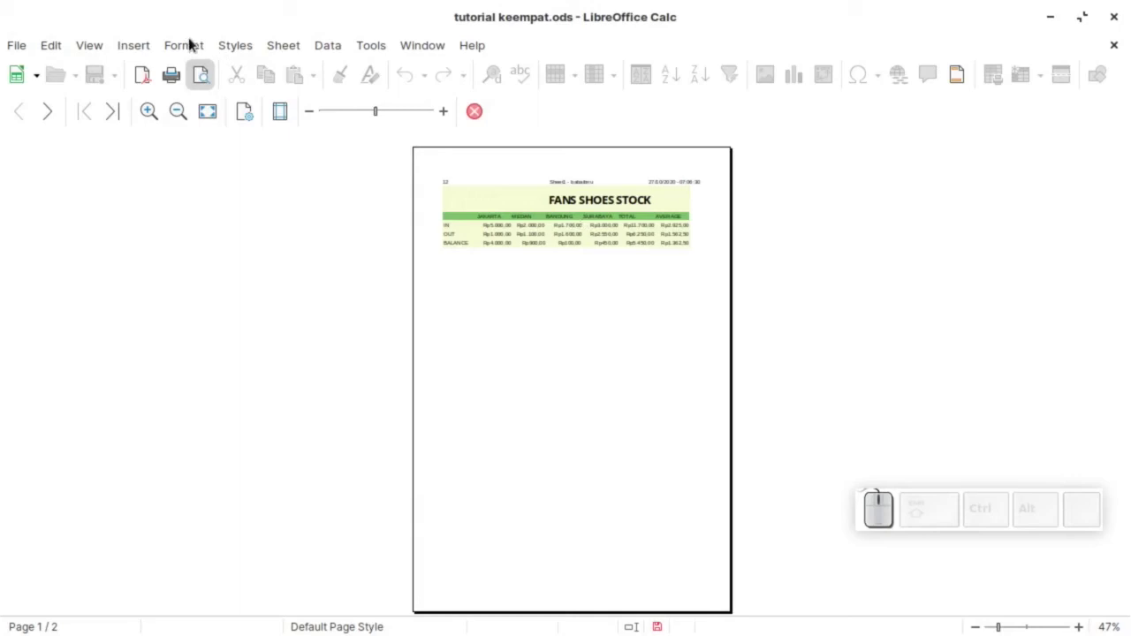
Switch the Default Page Style to landscape orientation so the table fits one page.
{"action": "left_click_drag", "start_coordinate": [191, 44], "coordinate": [193, 325]}
{"action": "left_click_drag", "start_coordinate": [203, 368], "coordinate": [493, 317]}
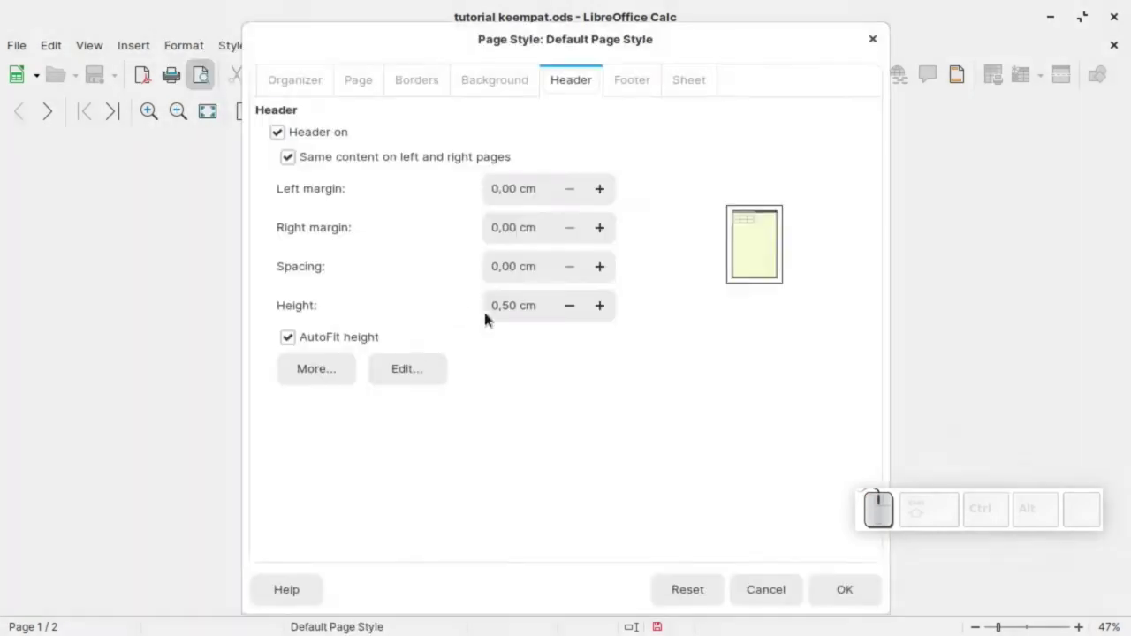
{"action": "left_click", "coordinate": [359, 79]}
{"action": "left_click", "coordinate": [351, 261]}
{"action": "left_click", "coordinate": [845, 588]}
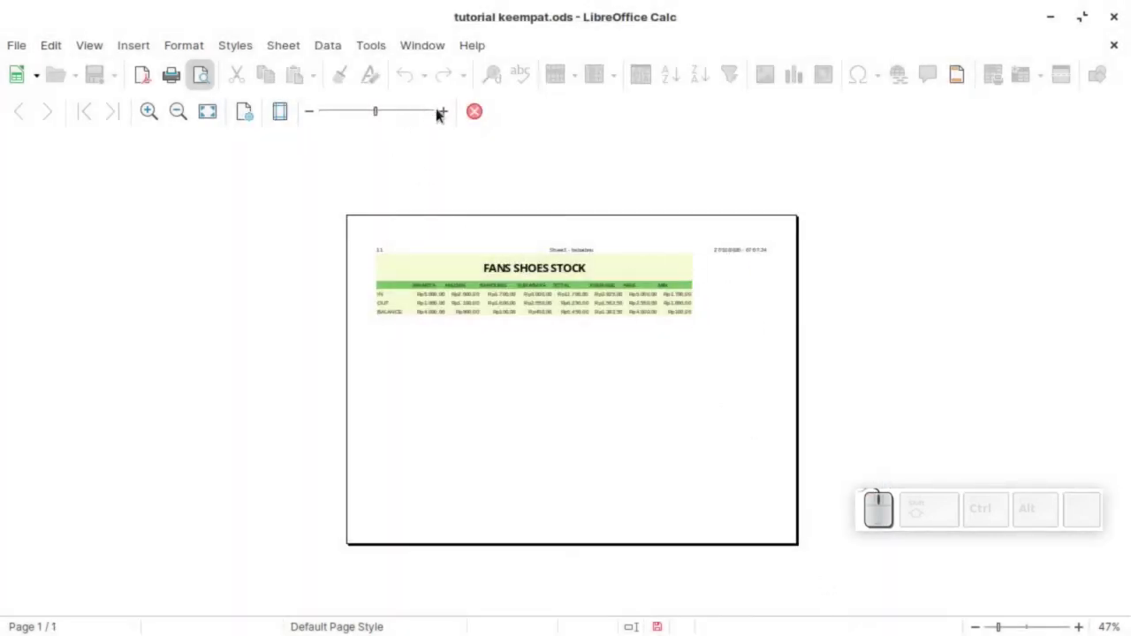
Zoom into the one-page preview, close it and scroll through the sheet back in editing.
{"action": "left_click", "coordinate": [451, 116]}
{"action": "left_click", "coordinate": [452, 116]}
{"action": "left_click", "coordinate": [453, 116]}
{"action": "left_click", "coordinate": [454, 116]}
{"action": "left_click", "coordinate": [313, 112]}
{"action": "left_click", "coordinate": [313, 111]}
{"action": "left_click", "coordinate": [444, 114]}
{"action": "left_click", "coordinate": [476, 108]}
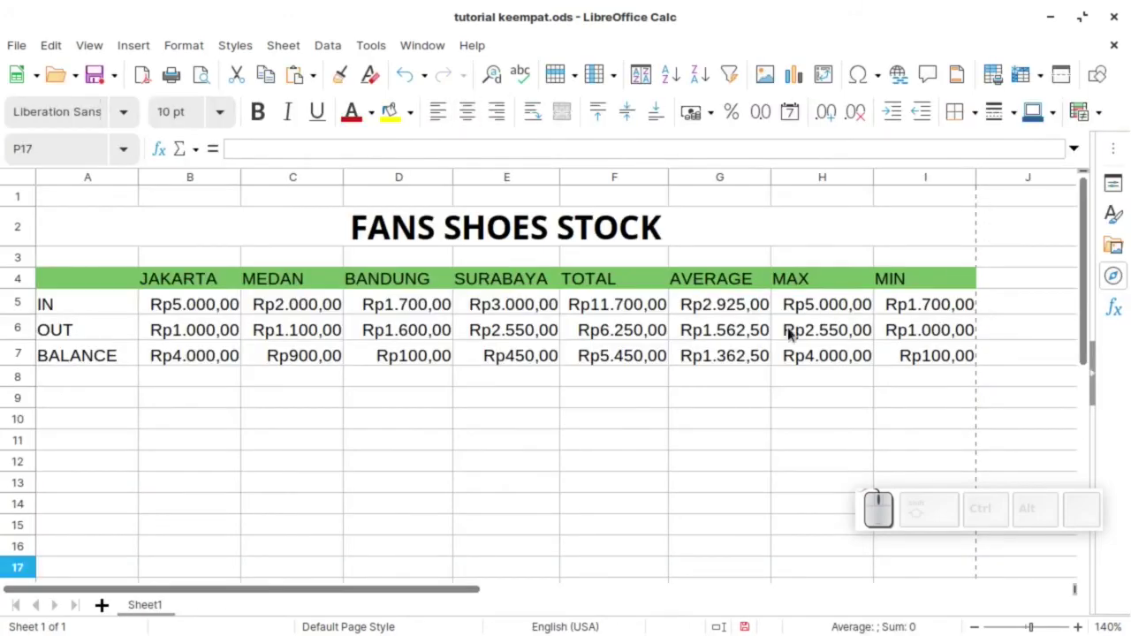
{"action": "scroll", "scroll_direction": "down", "scroll_amount": 3}
{"action": "scroll", "scroll_direction": "down", "scroll_amount": 3}
{"action": "scroll", "scroll_direction": "down", "scroll_amount": 3}
{"action": "scroll", "scroll_direction": "down", "scroll_amount": 3}
{"action": "scroll", "scroll_direction": "up", "scroll_amount": 3}
{"action": "scroll", "scroll_direction": "down", "scroll_amount": 3}
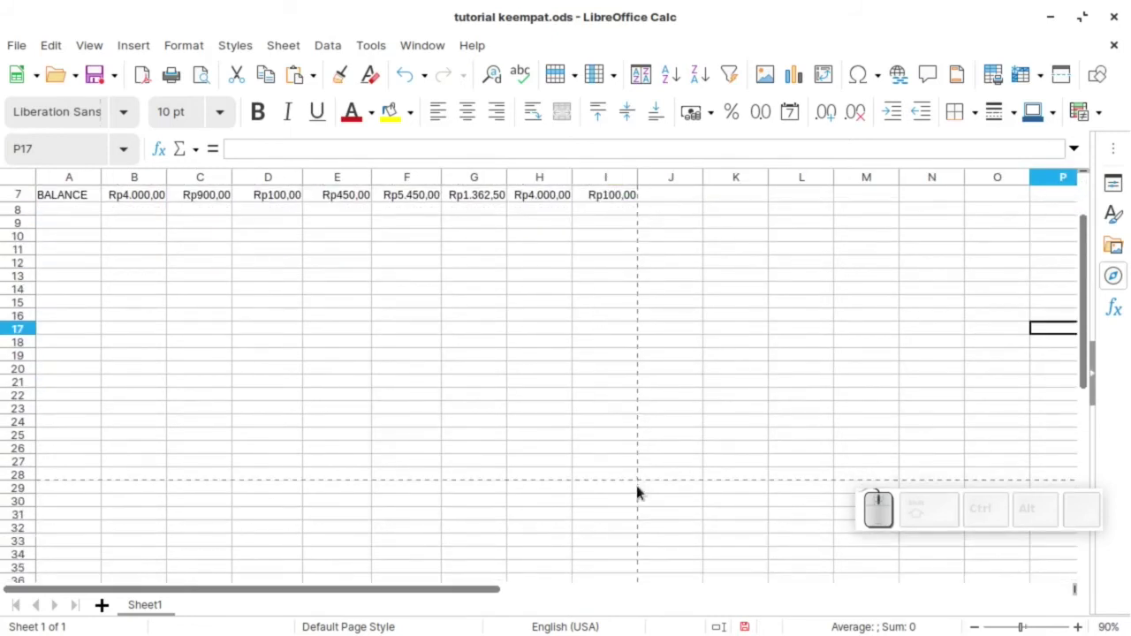
{"action": "scroll", "scroll_direction": "up", "scroll_amount": 3}
{"action": "scroll", "scroll_direction": "up", "scroll_amount": 3}
{"action": "scroll", "scroll_direction": "up", "scroll_amount": 3}
{"action": "left_click_drag", "start_coordinate": [24, 46], "coordinate": [100, 341]}
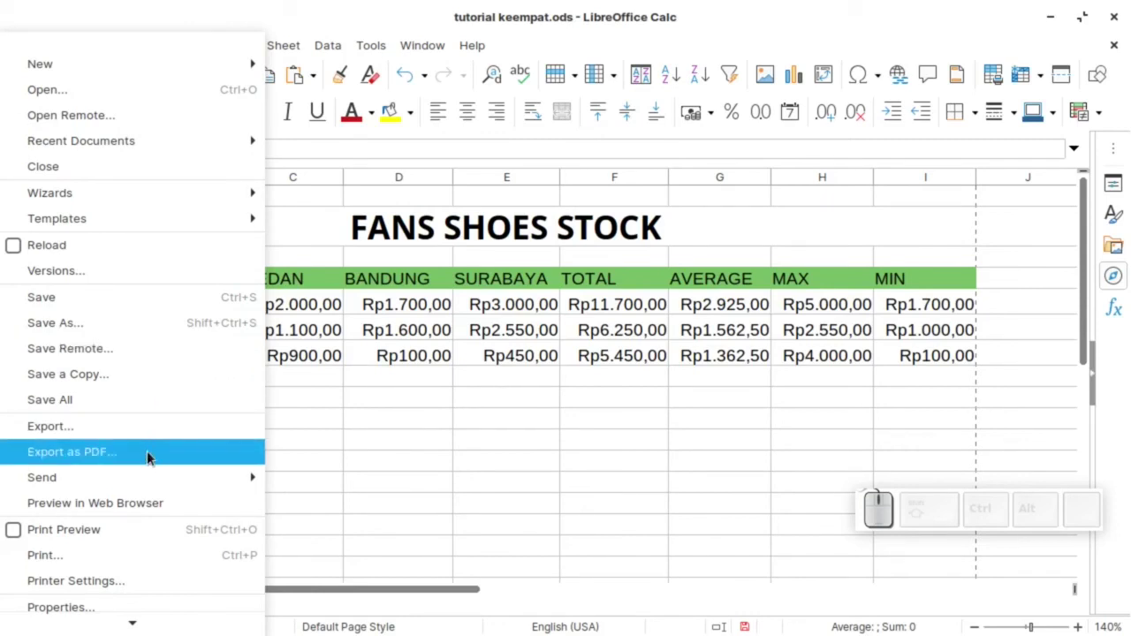
Start Export as PDF with image resolution reduction off and a text watermark enabled.
{"action": "left_click", "coordinate": [140, 455]}
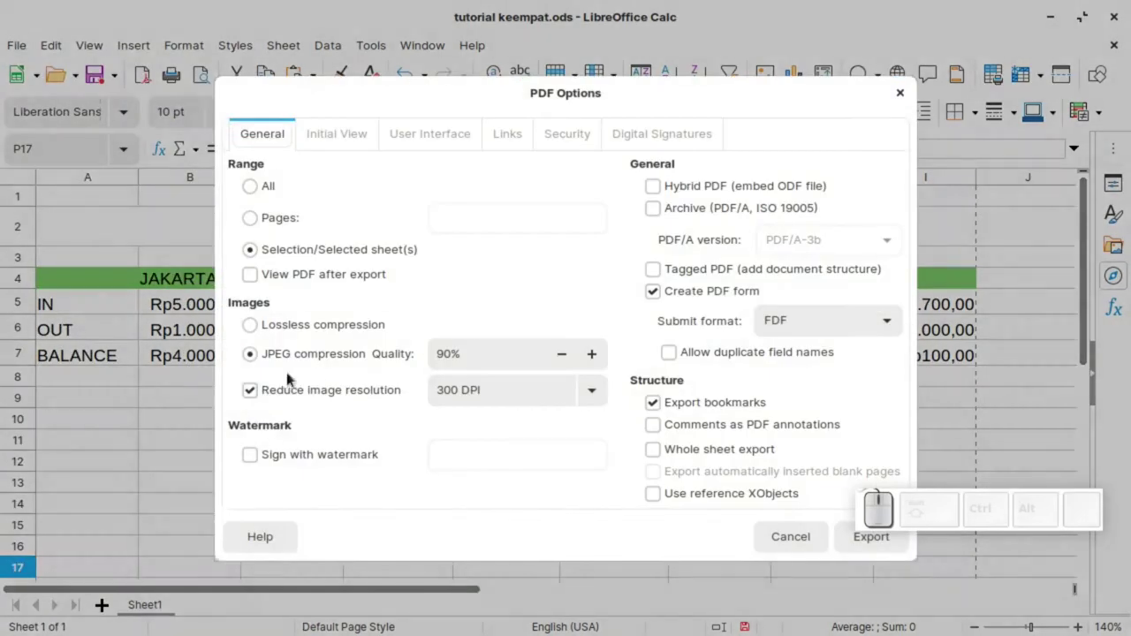
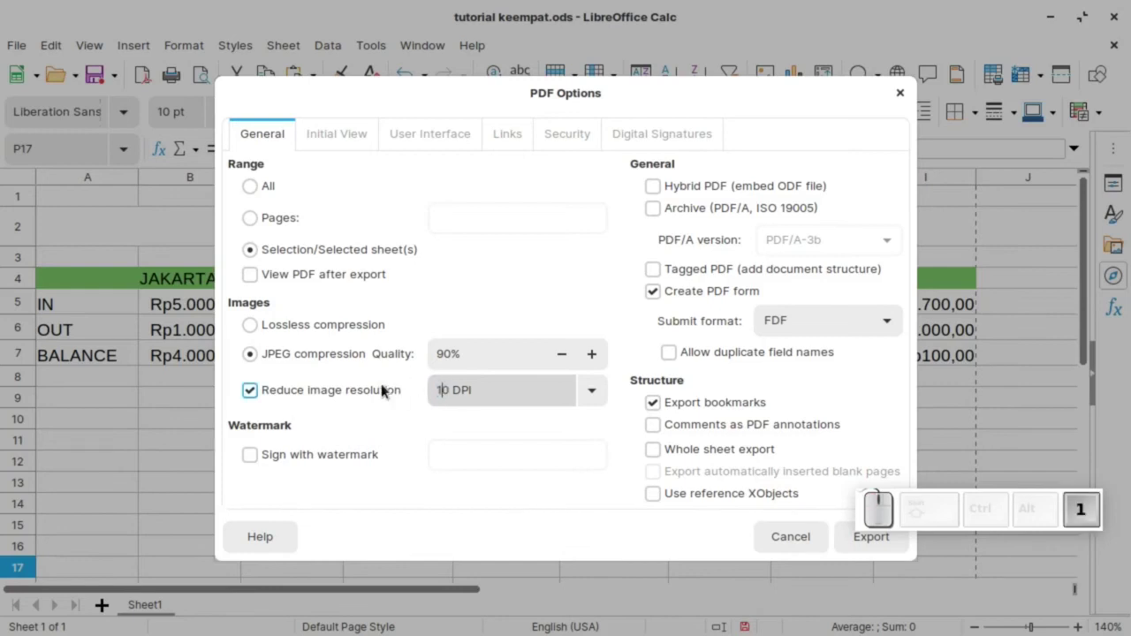
{"action": "key", "text": "5"}
{"action": "left_click", "coordinate": [391, 384]}
{"action": "left_click", "coordinate": [255, 389]}
{"action": "left_click", "coordinate": [255, 393]}
{"action": "left_click", "coordinate": [256, 457]}
{"action": "left_click", "coordinate": [498, 449]}
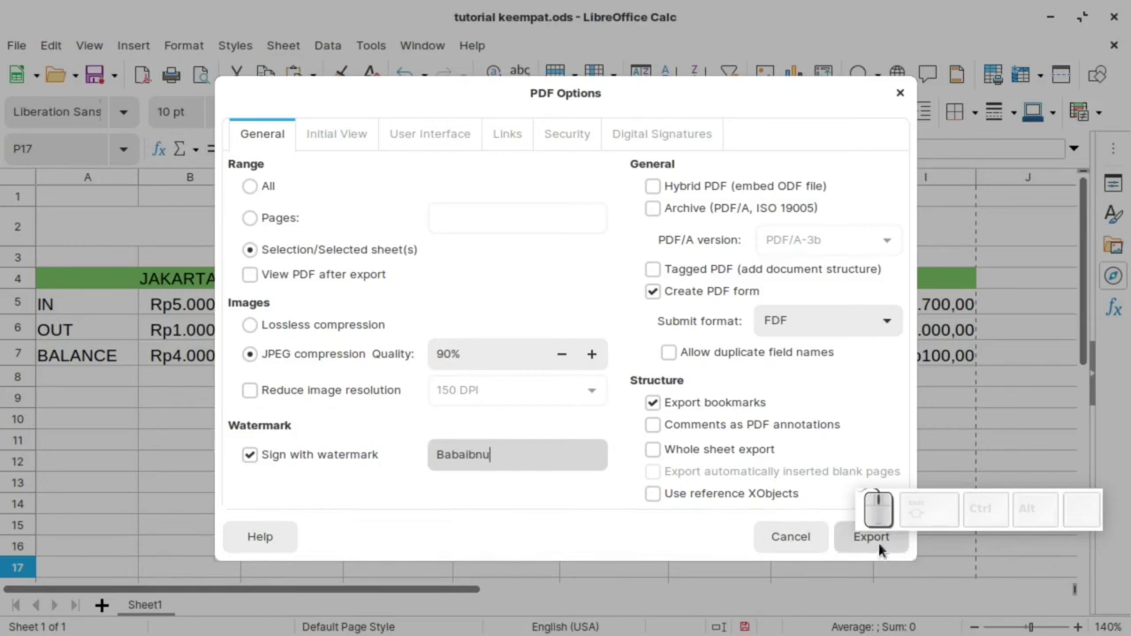
Export the PDF to Documents, check the Babaibnu watermark in the viewer, then close the windows.
{"action": "left_click", "coordinate": [883, 547]}
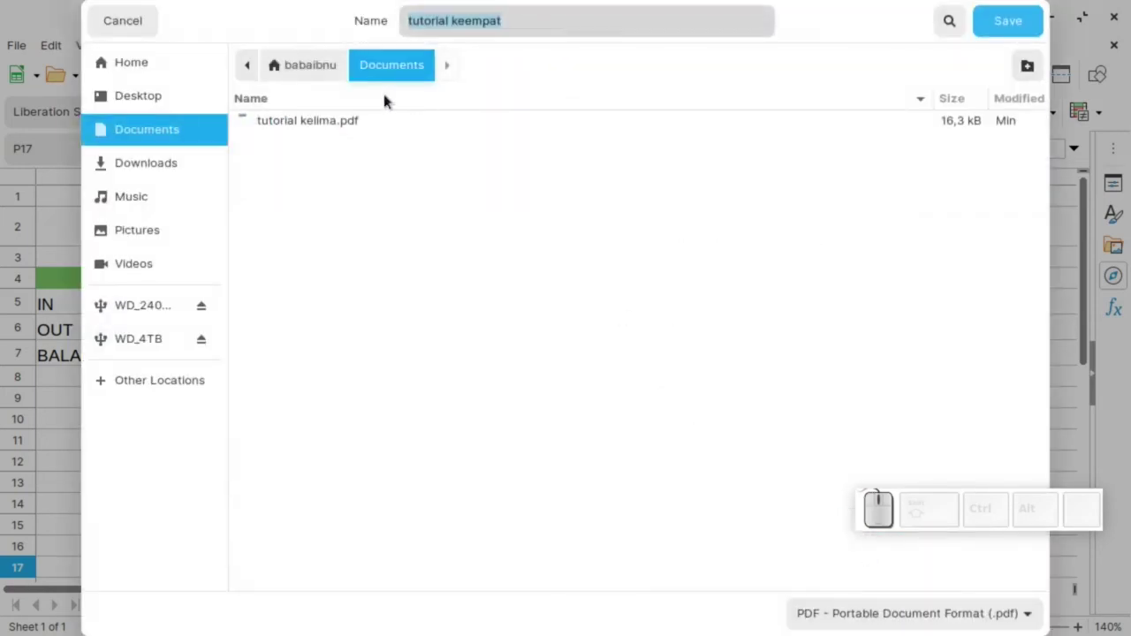
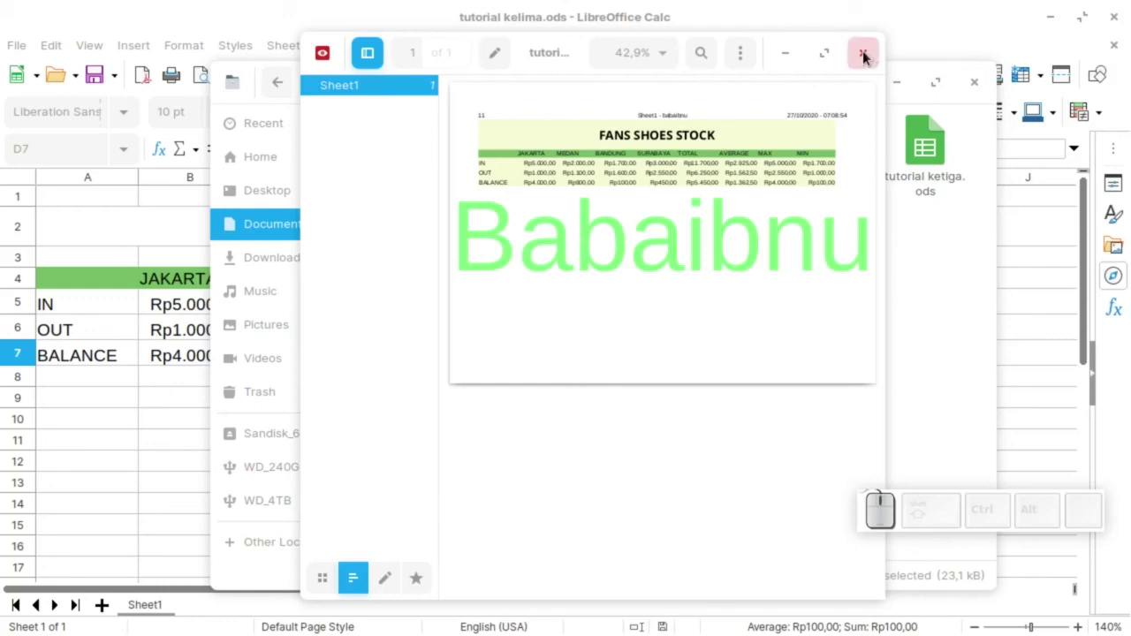
{"action": "left_click", "coordinate": [872, 56]}
{"action": "left_click", "coordinate": [119, 403]}
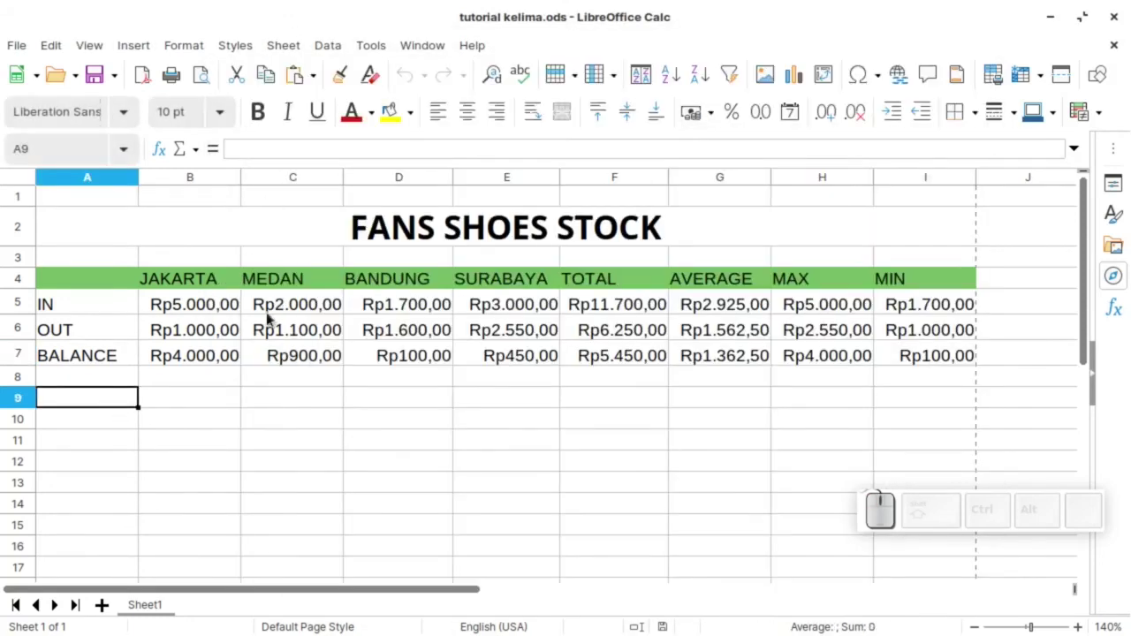
Export as PDF again with the watermark text corrected to lowercase 'babaibnu'.
{"action": "left_click", "coordinate": [32, 43]}
{"action": "left_click", "coordinate": [102, 455]}
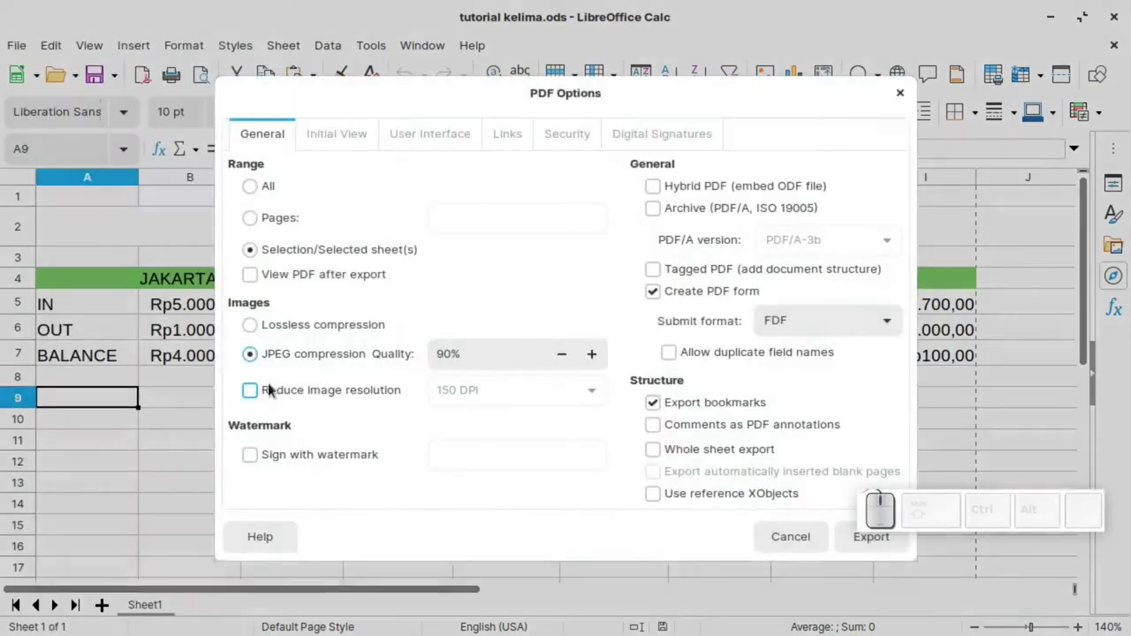
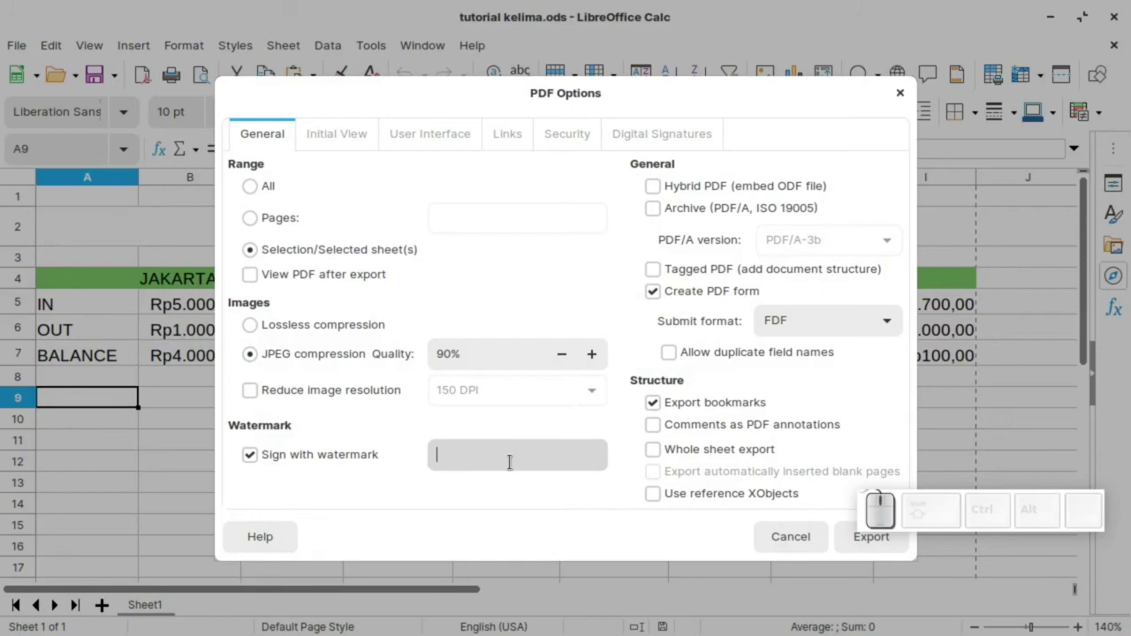
{"action": "key", "text": "space"}
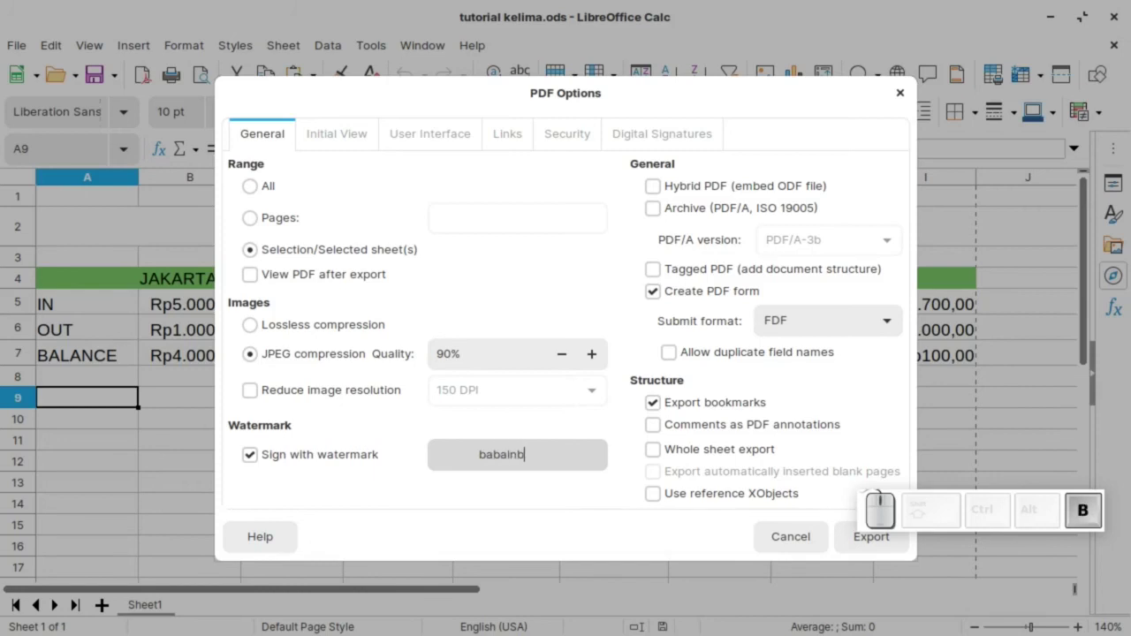
{"action": "key", "text": "BackSpace"}
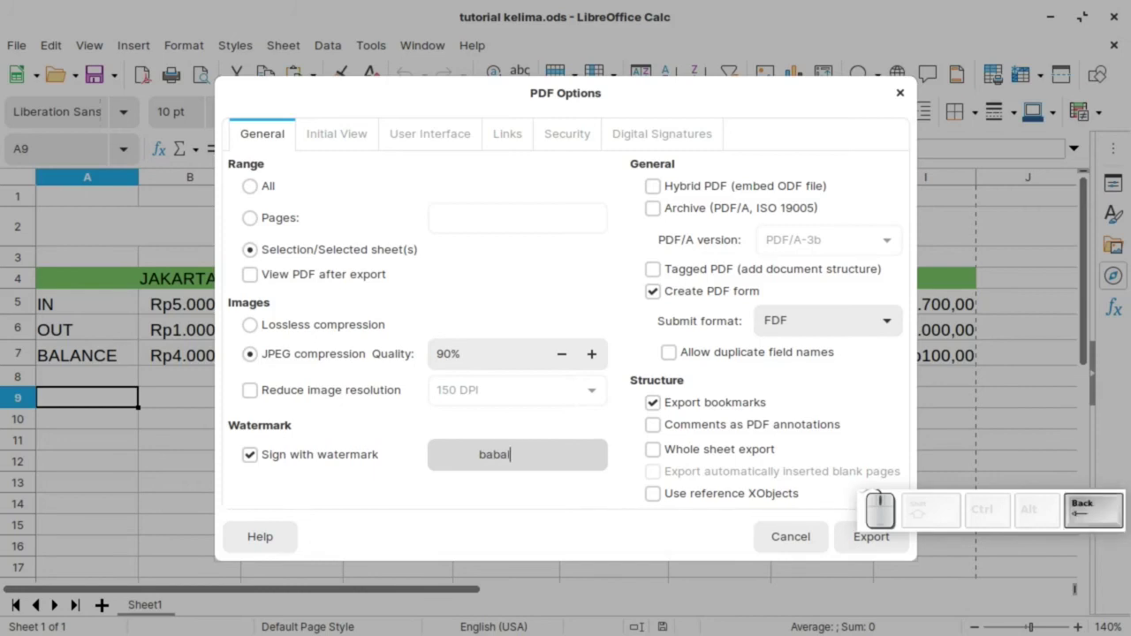
{"action": "key", "text": "space"}
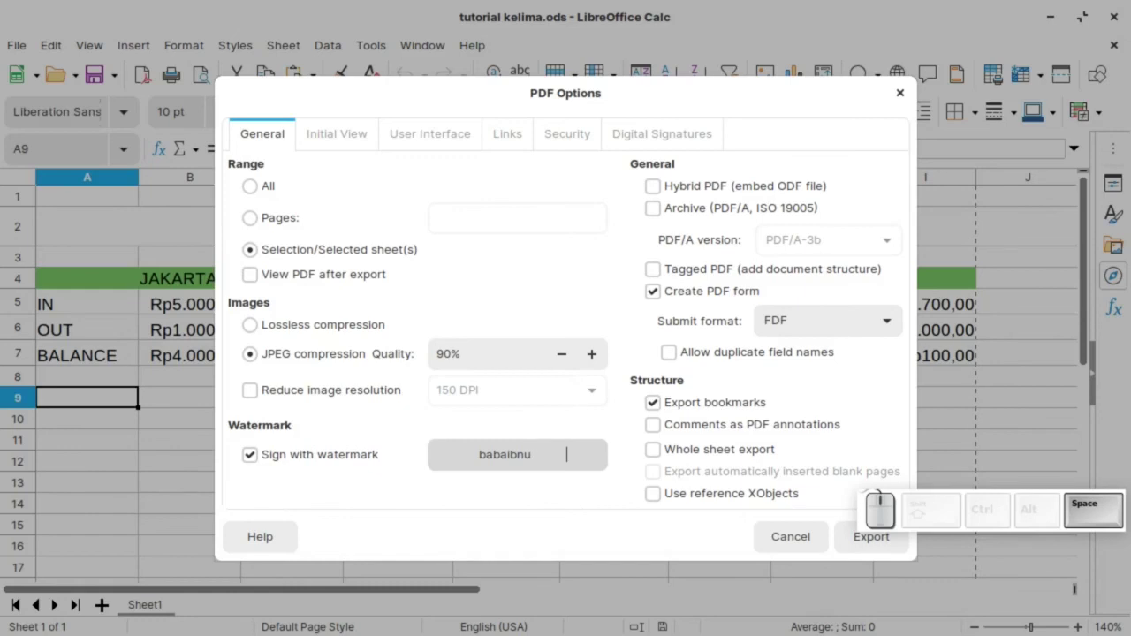
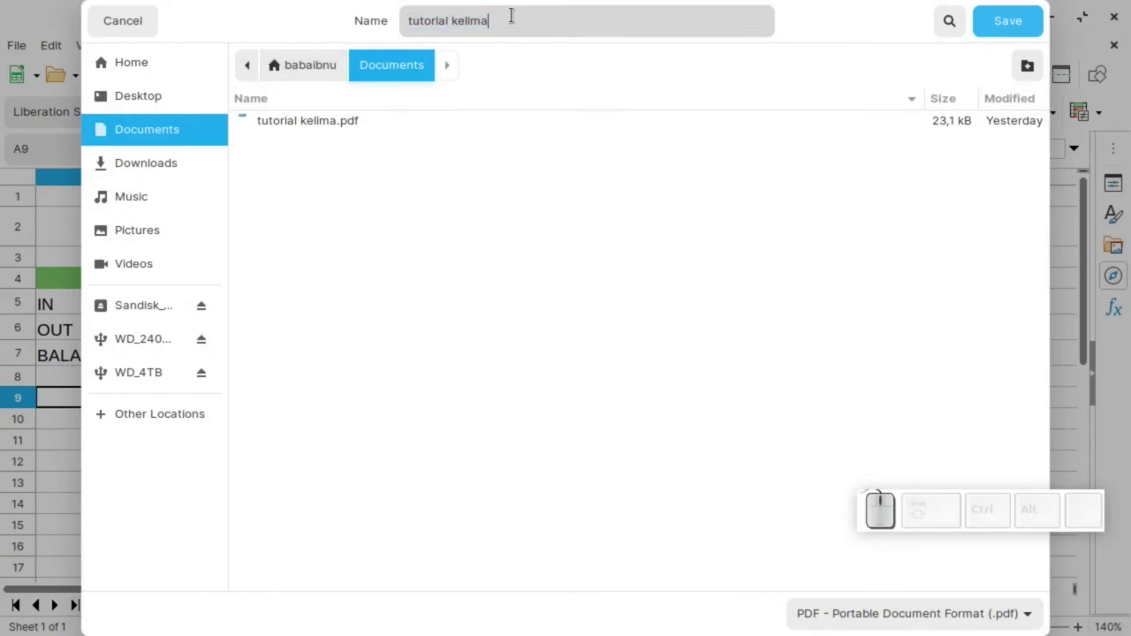
Save as 'tutorial kelima 2.pdf' and view it with the lowercase babaibnu watermark.
{"action": "key", "text": "space"}
{"action": "key", "text": "KP_2"}
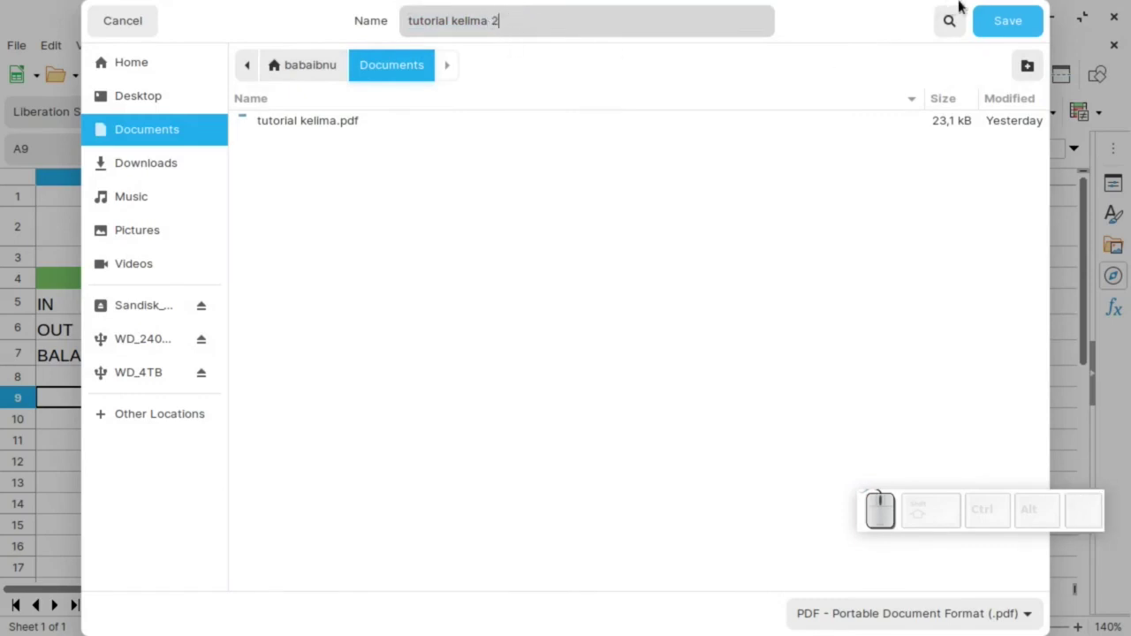
{"action": "left_click", "coordinate": [1019, 16]}
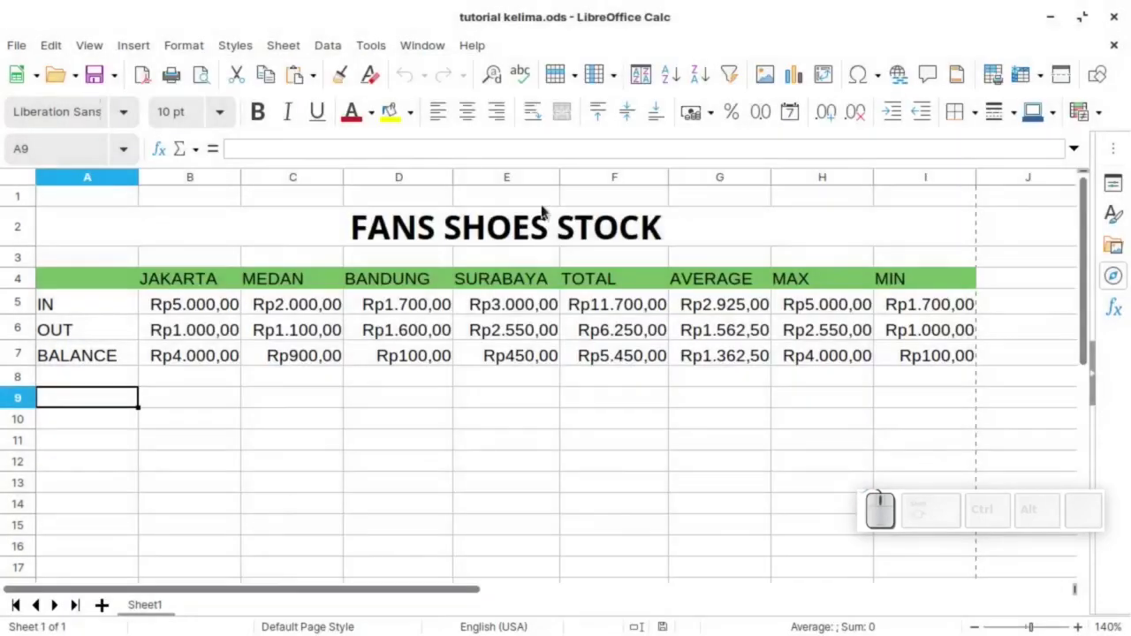
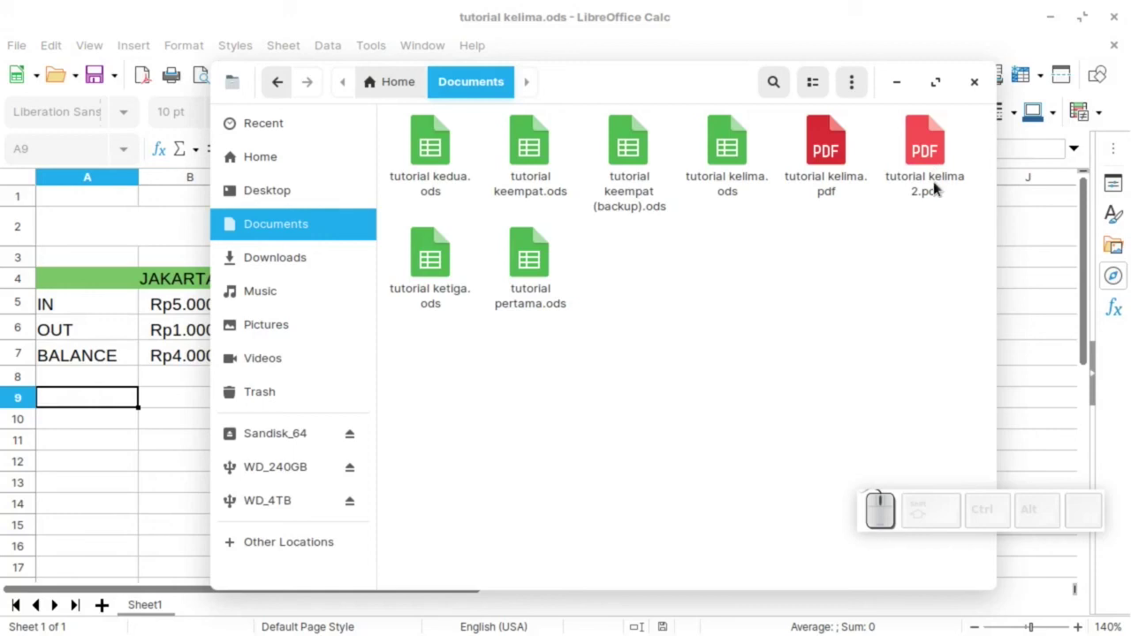
{"action": "left_click", "coordinate": [938, 181]}
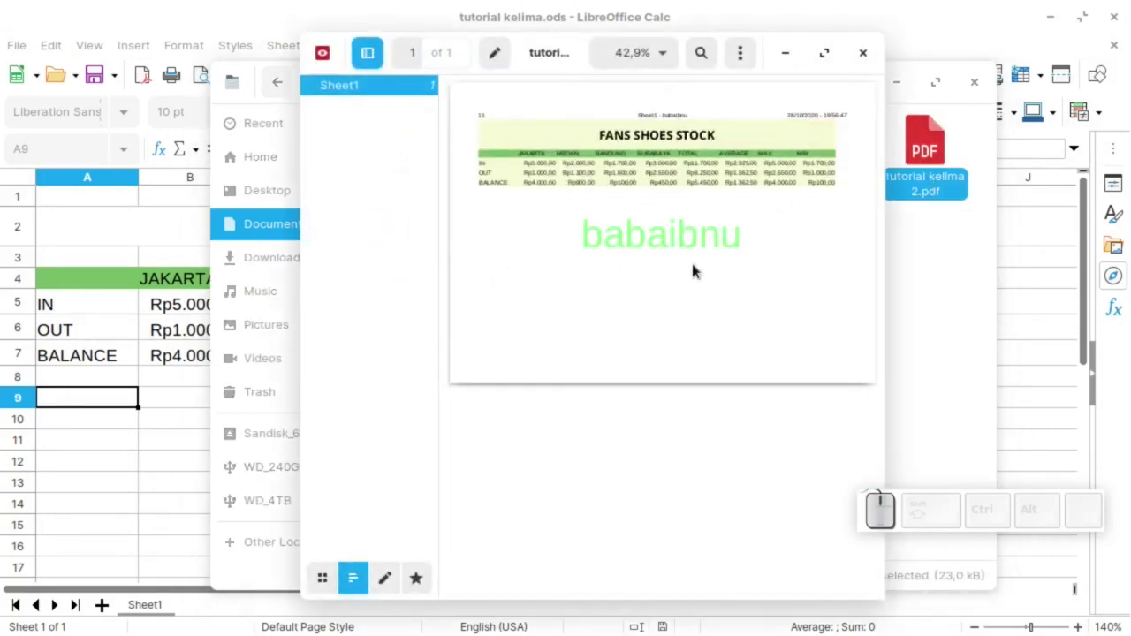